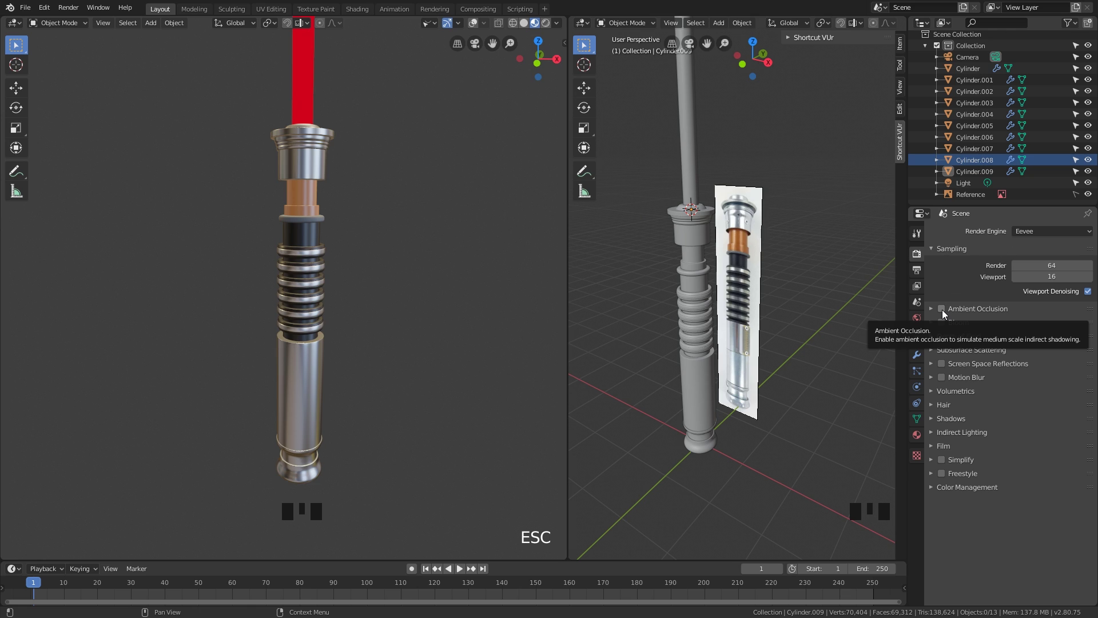
Enable Ambient Occlusion, Bloom and Screen Space Reflections in the Eevee render settings.
{"action": "left_click", "coordinate": [943, 310]}
{"action": "left_click", "coordinate": [942, 311]}
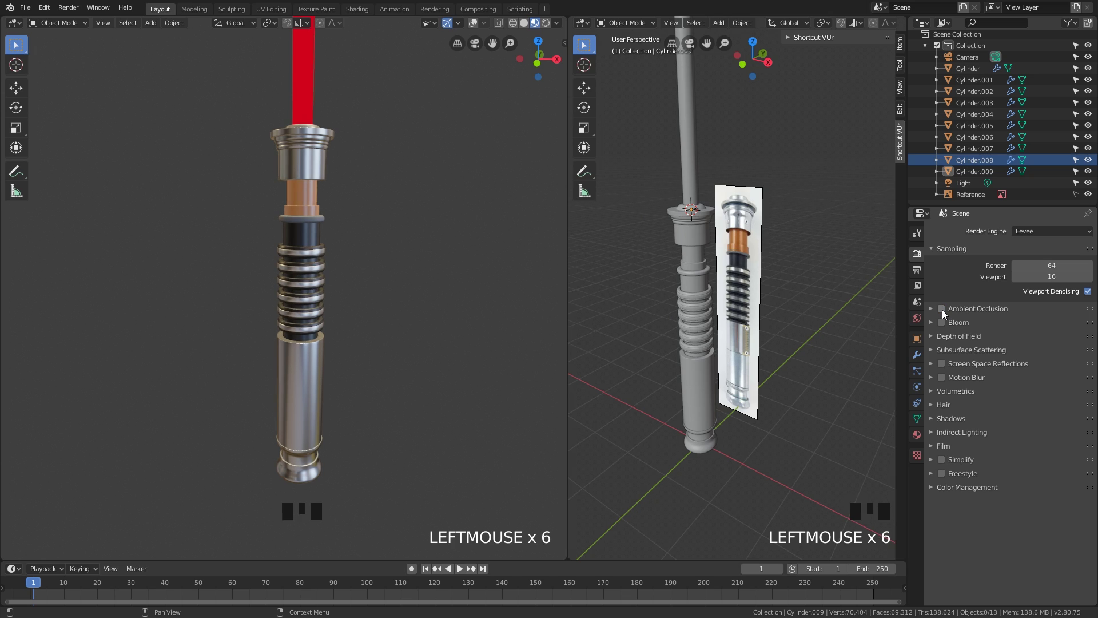
{"action": "left_click", "coordinate": [943, 311]}
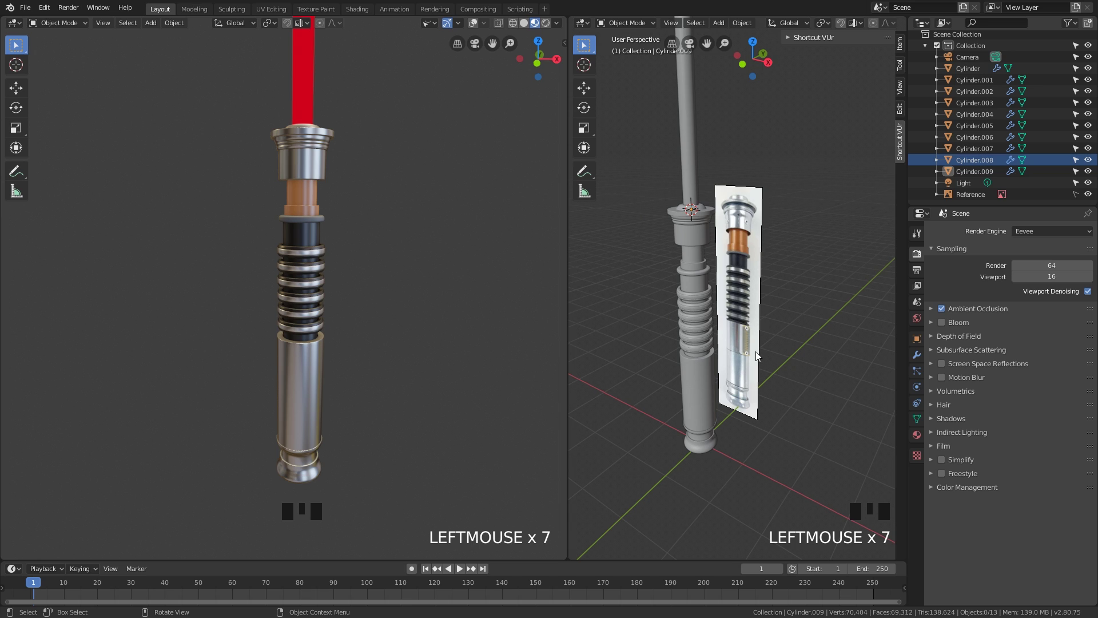
{"action": "left_click_drag", "start_coordinate": [943, 308], "coordinate": [943, 323]}
{"action": "left_click", "coordinate": [942, 324]}
{"action": "left_click_drag", "start_coordinate": [943, 323], "coordinate": [941, 366]}
{"action": "left_click", "coordinate": [941, 365]}
Set the Eevee shadow Cube Size and Cascade Size to 2048px.
{"action": "left_click", "coordinate": [941, 365]}
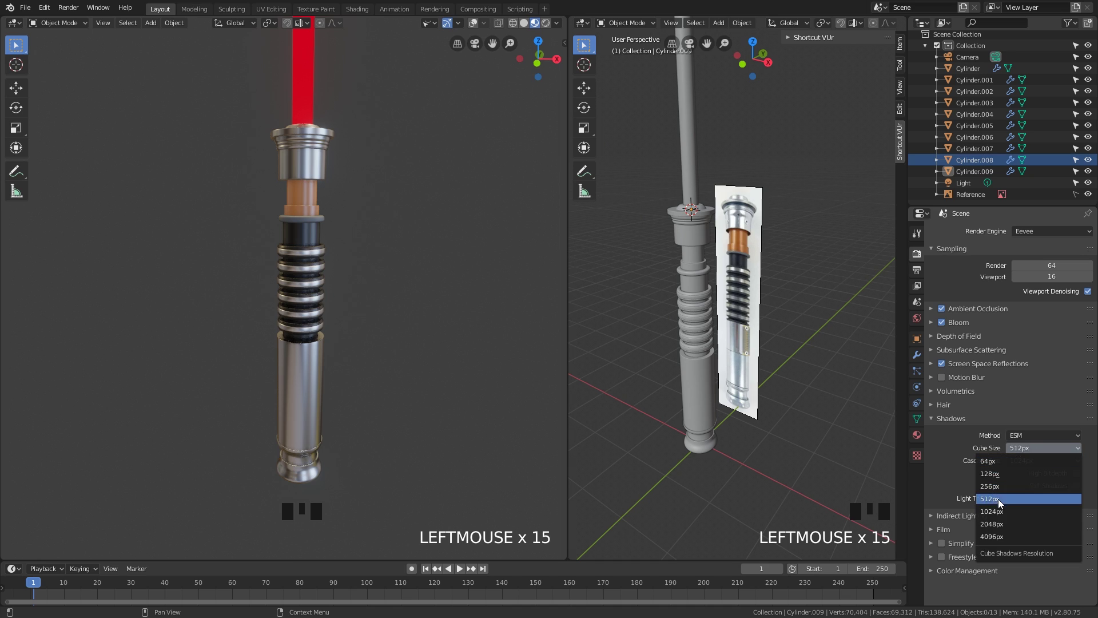
{"action": "left_click_drag", "start_coordinate": [999, 522], "coordinate": [1078, 492]}
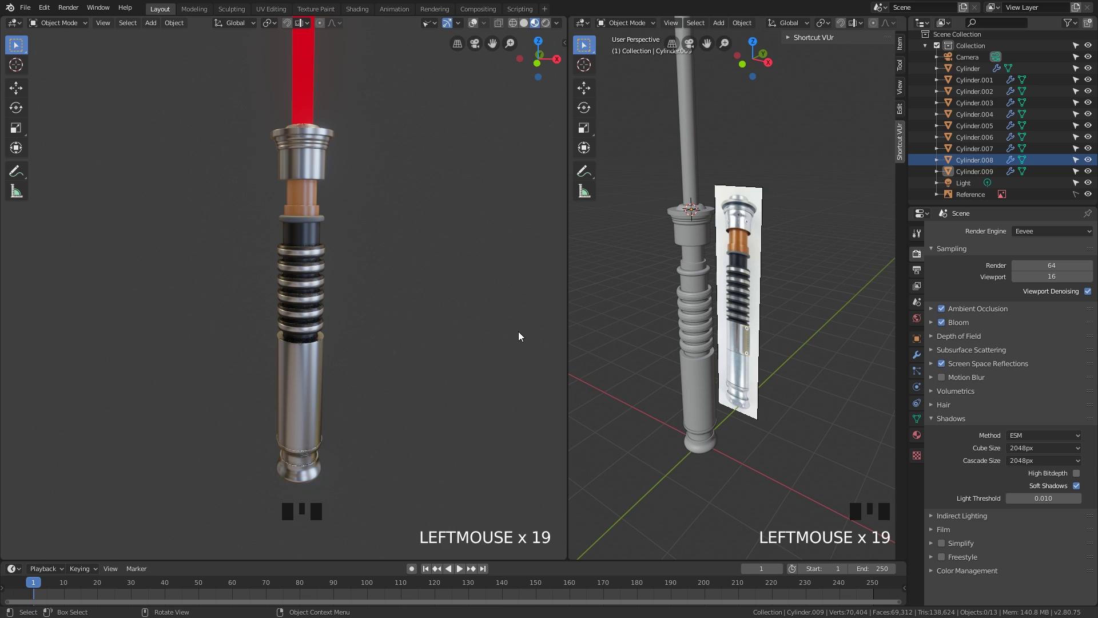
{"action": "double_click", "coordinate": [944, 327]}
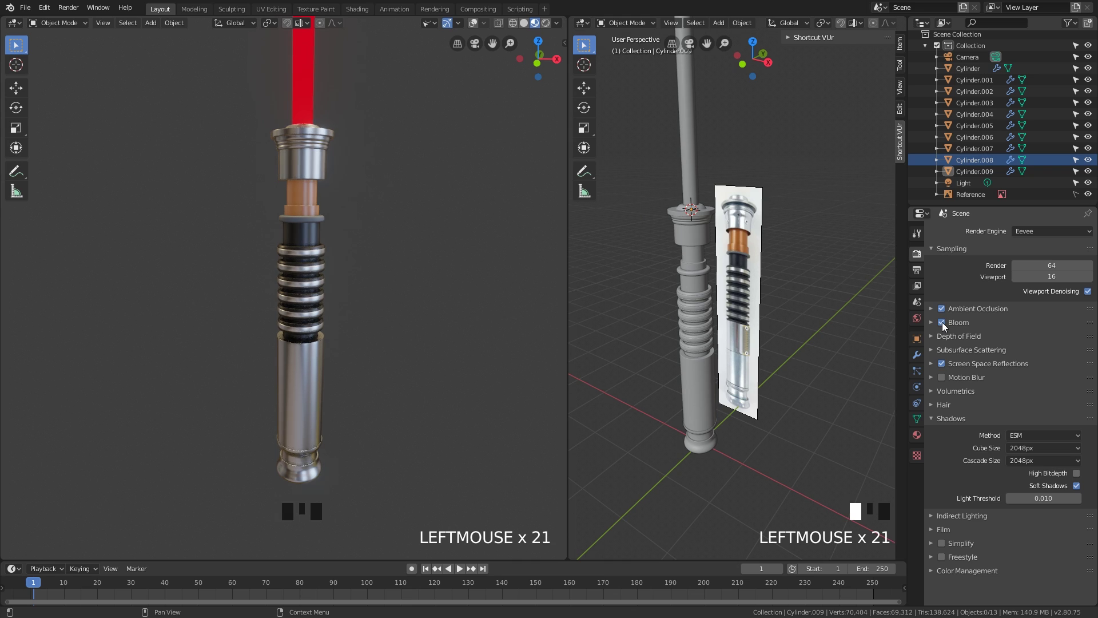
{"action": "left_click", "coordinate": [944, 326]}
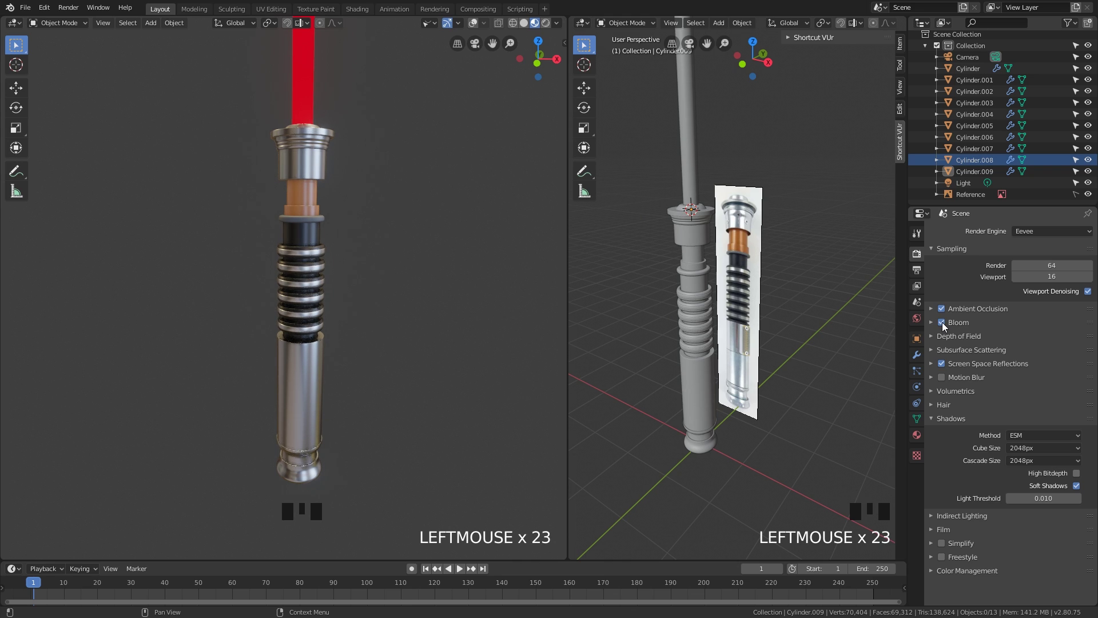
{"action": "left_click", "coordinate": [527, 32]}
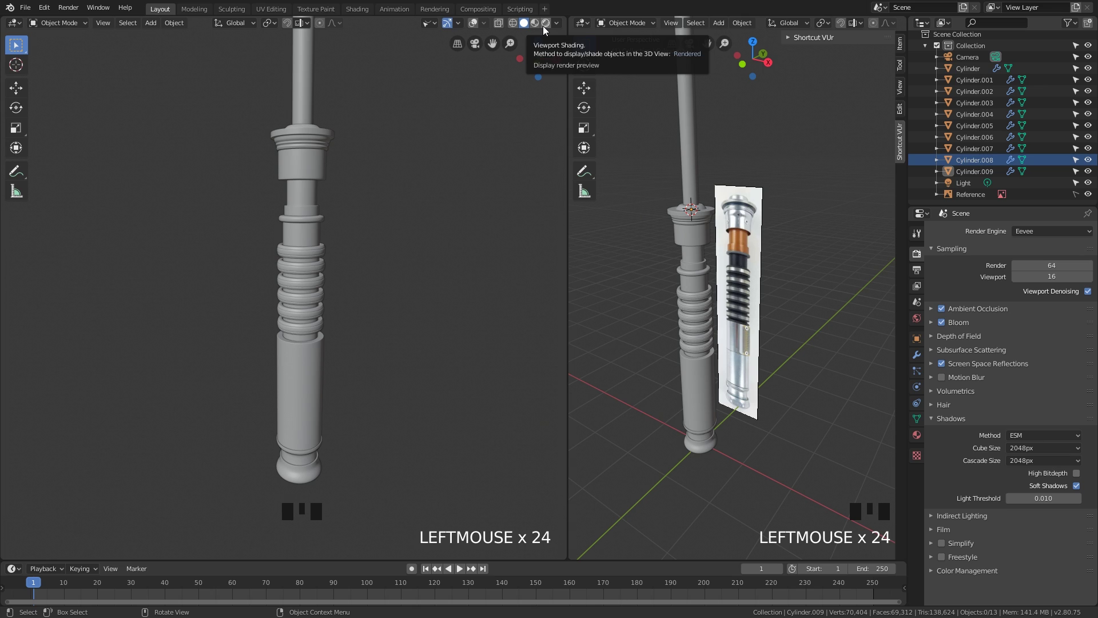
{"action": "left_click", "coordinate": [519, 85]}
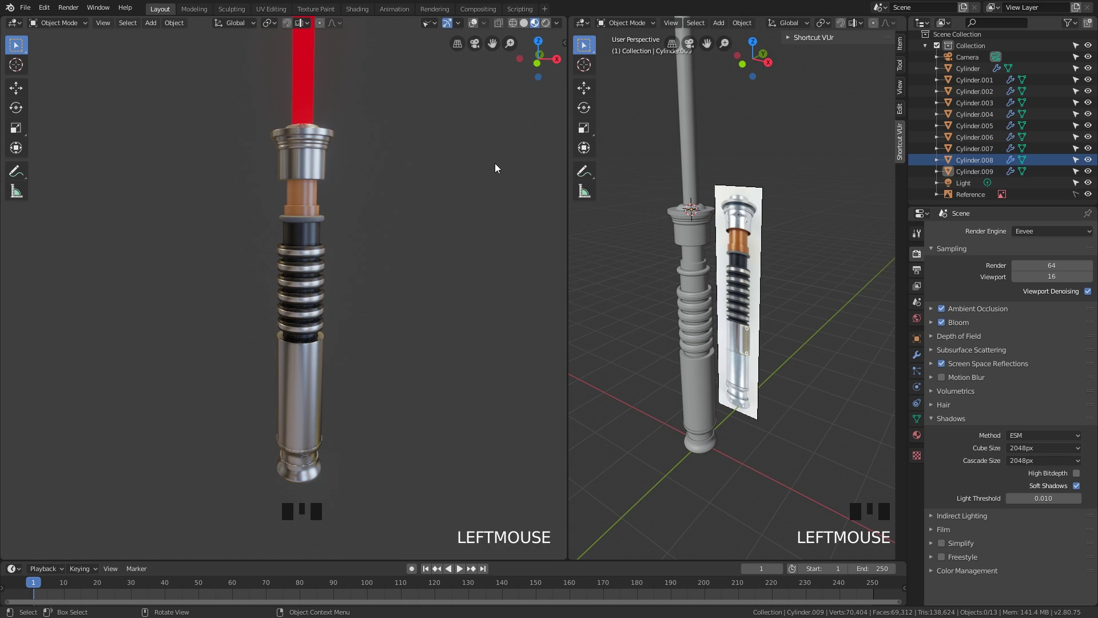
Look through the scene camera so the lightsaber is framed in the shot.
{"action": "key", "text": "KP_0"}
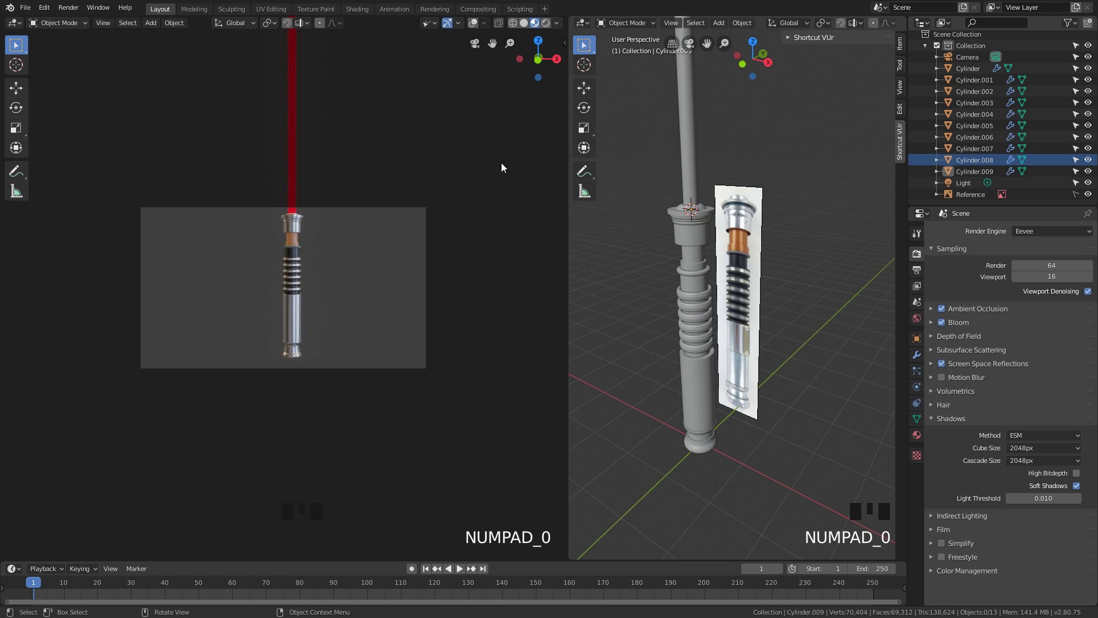
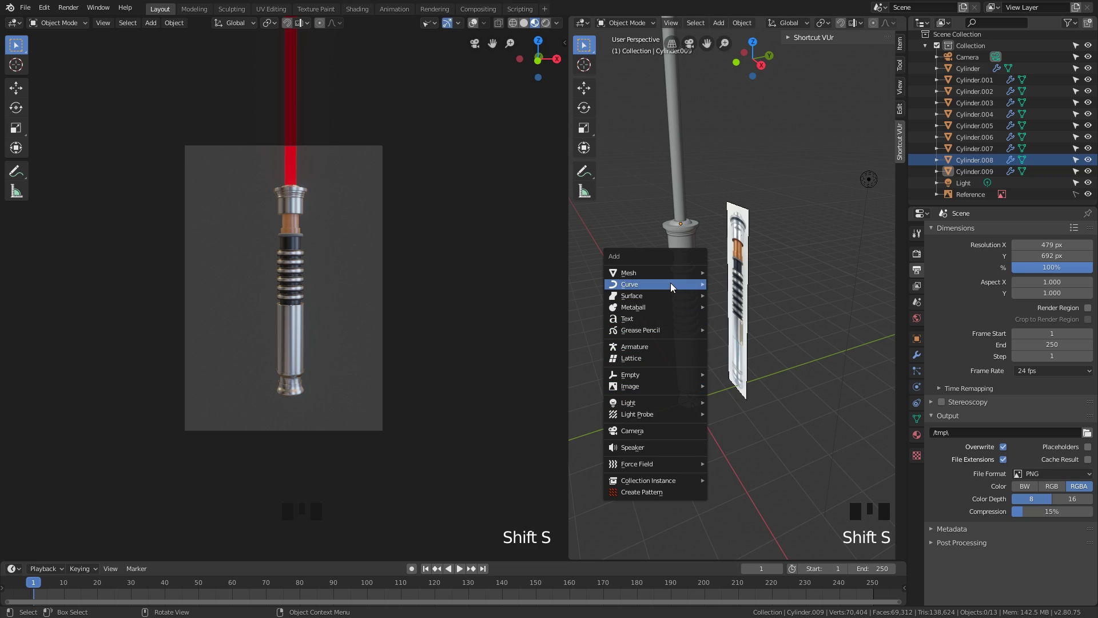
Add a plane beneath the lightsaber and scale it up into a wide floor.
{"action": "key", "text": "shift+a"}
{"action": "scroll", "scroll_direction": "down", "scroll_amount": 3}
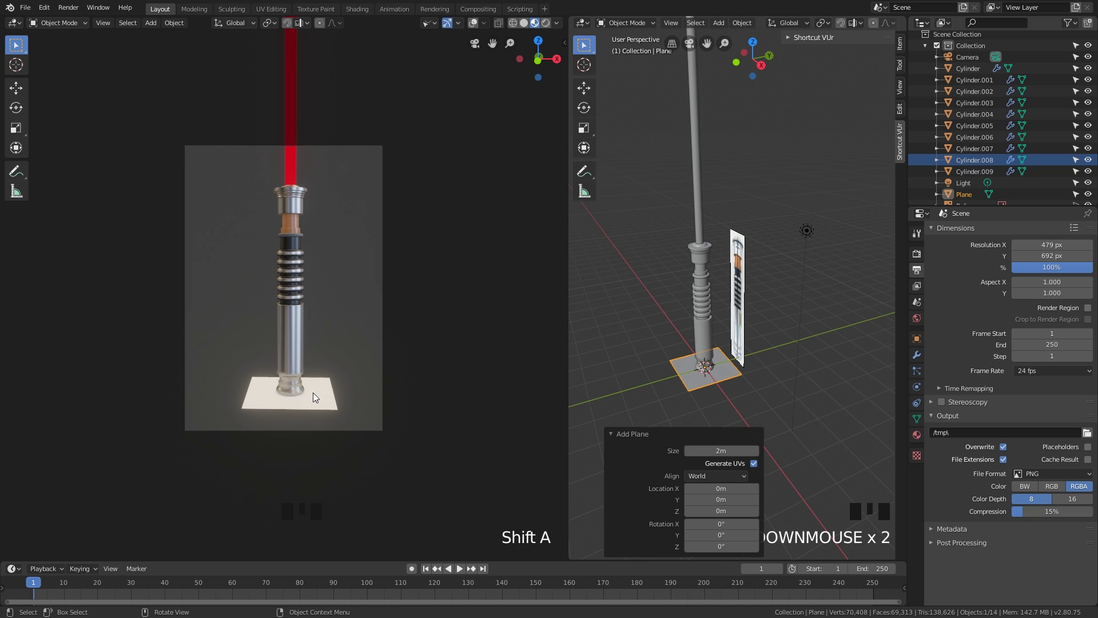
{"action": "key", "text": "s"}
{"action": "key", "text": "s"}
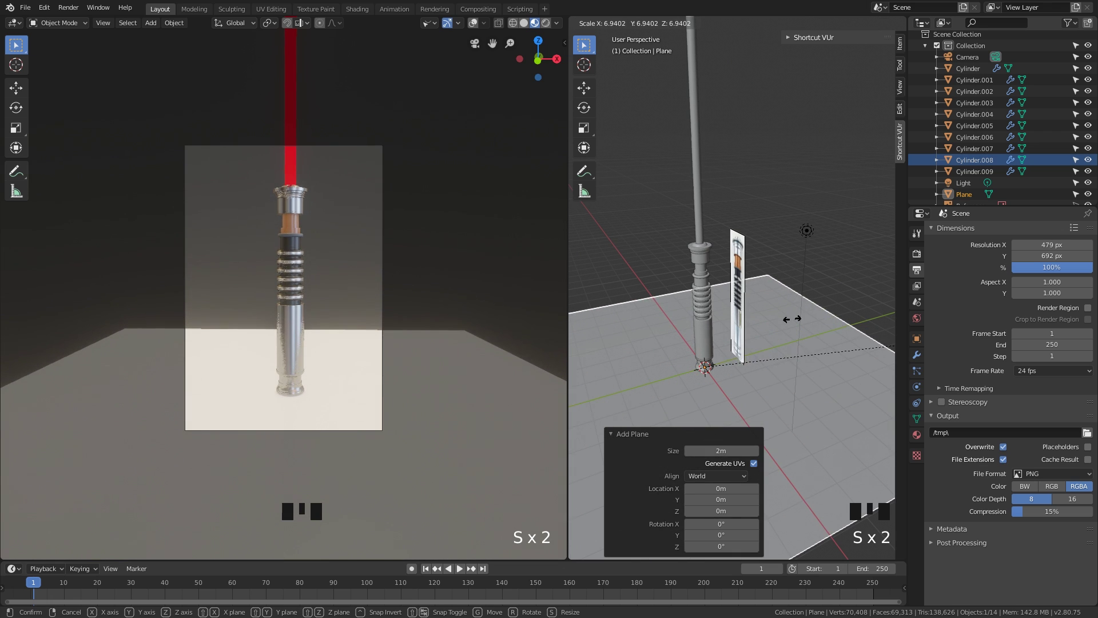
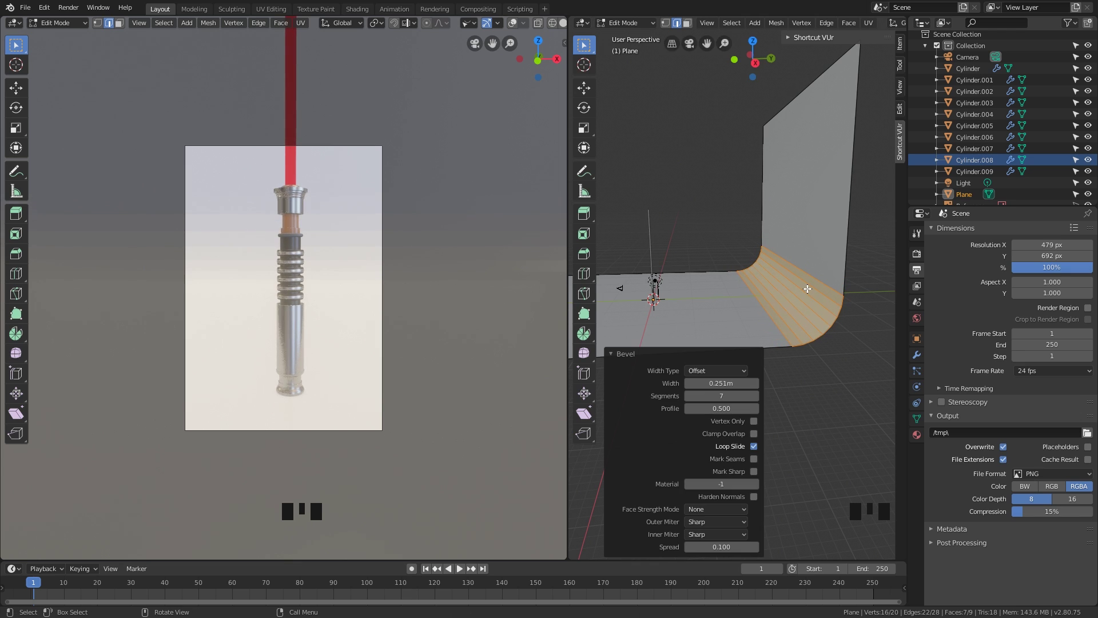
Leave Edit Mode and orbit around the curved floor-and-wall backdrop to inspect its bend.
{"action": "left_click_drag", "start_coordinate": [789, 286], "coordinate": [794, 294]}
{"action": "key", "text": "Tab"}
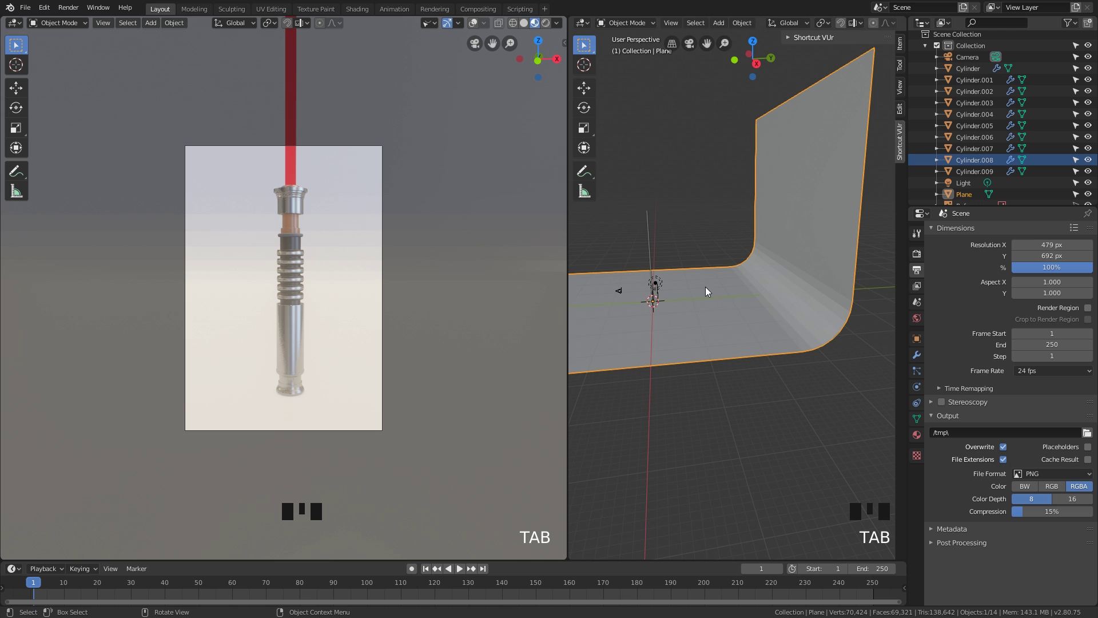
{"action": "left_click_drag", "start_coordinate": [704, 290], "coordinate": [724, 285]}
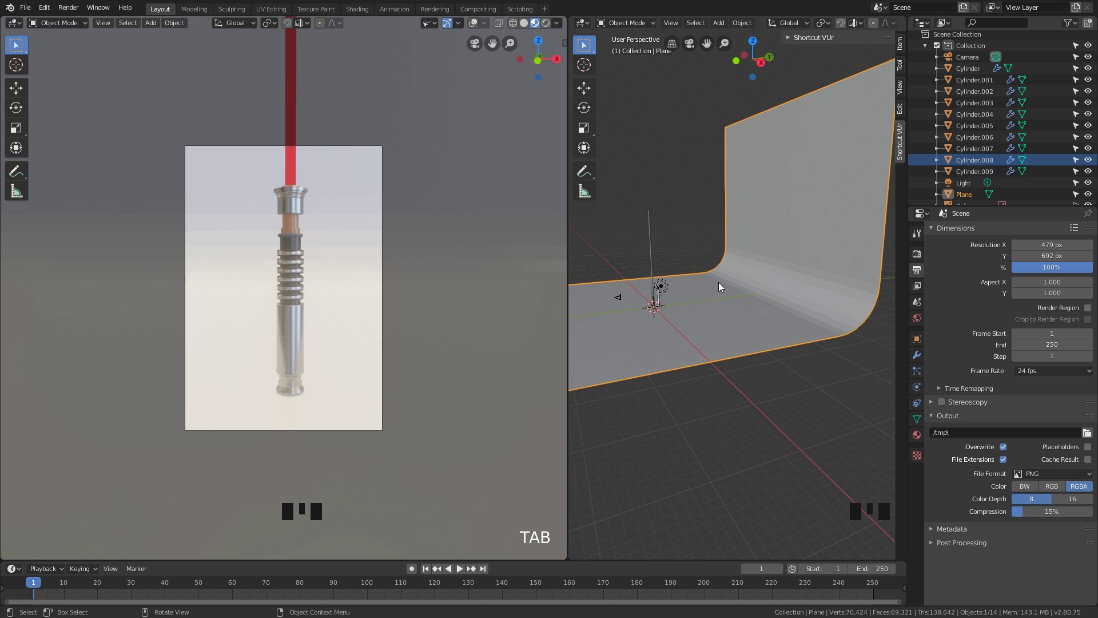
{"action": "left_click_drag", "start_coordinate": [712, 290], "coordinate": [719, 291]}
Smooth the curved backdrop plane so its bend appears seamless behind the lightsaber.
{"action": "key", "text": "ctrl+2"}
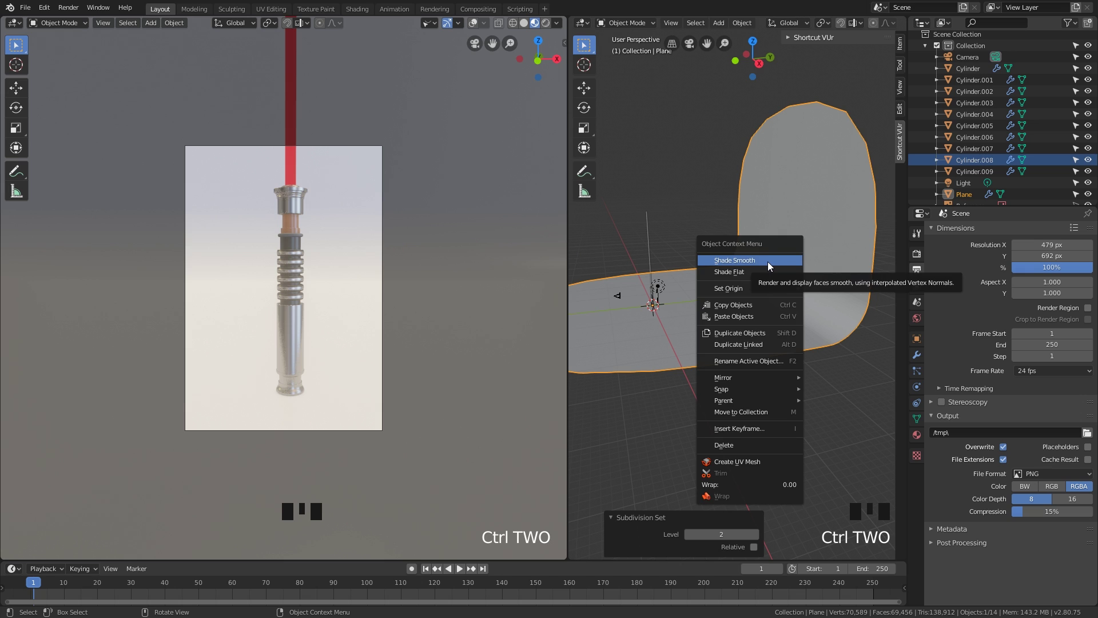
{"action": "left_click_drag", "start_coordinate": [773, 265], "coordinate": [666, 279]}
{"action": "left_click_drag", "start_coordinate": [667, 279], "coordinate": [713, 264]}
{"action": "scroll", "scroll_direction": "up", "scroll_amount": 3}
{"action": "left_click", "coordinate": [760, 262]}
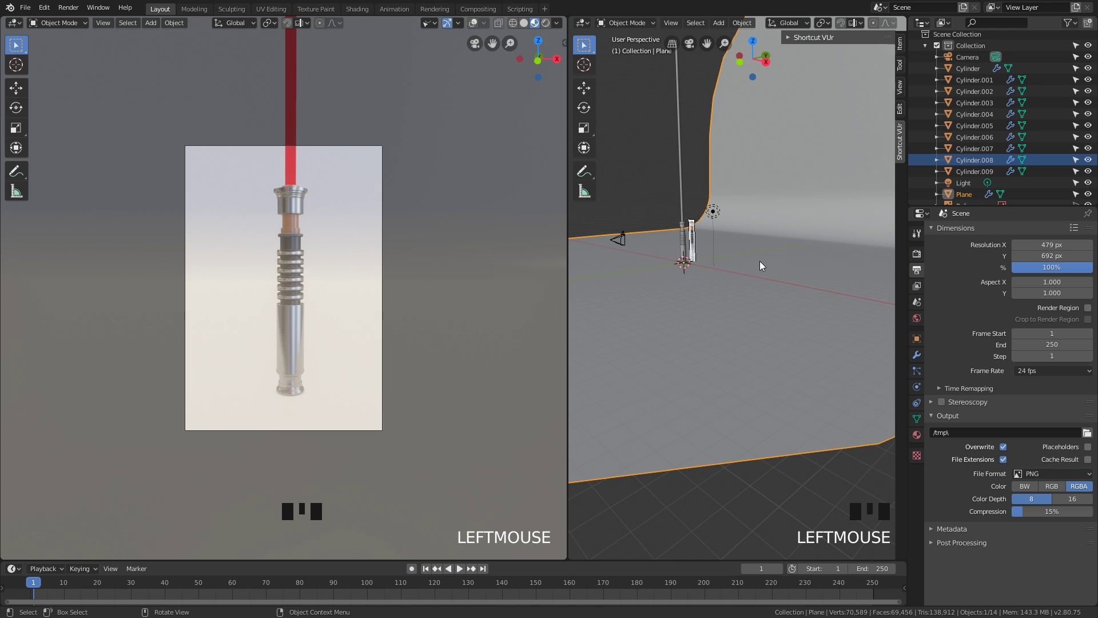
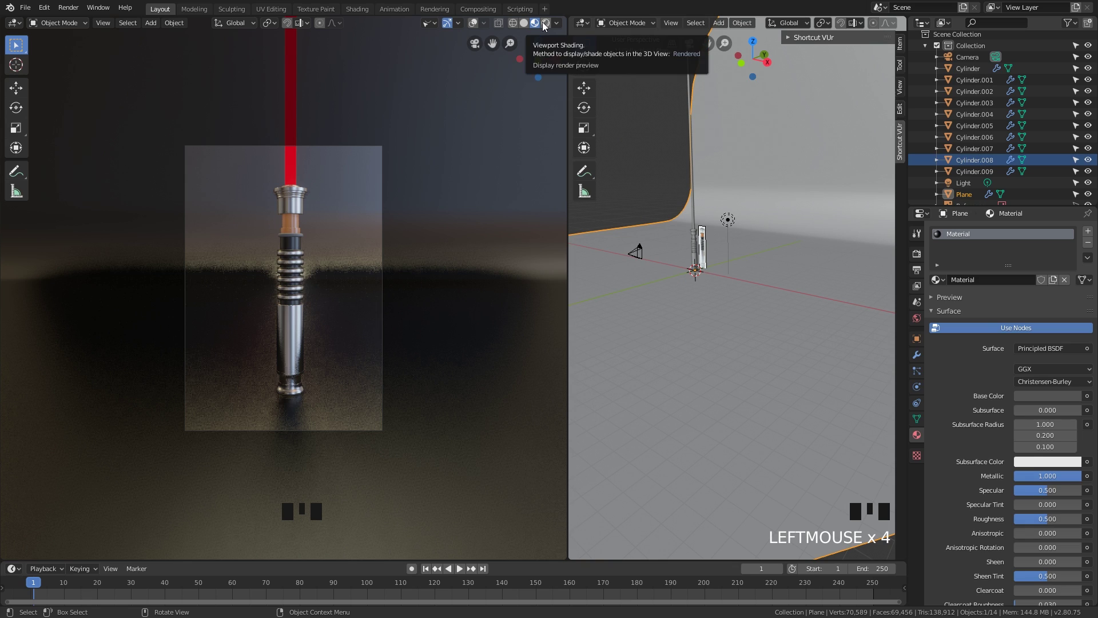
Switch the left viewport between Material Preview and Rendered shading, ending in Rendered.
{"action": "left_click", "coordinate": [546, 26]}
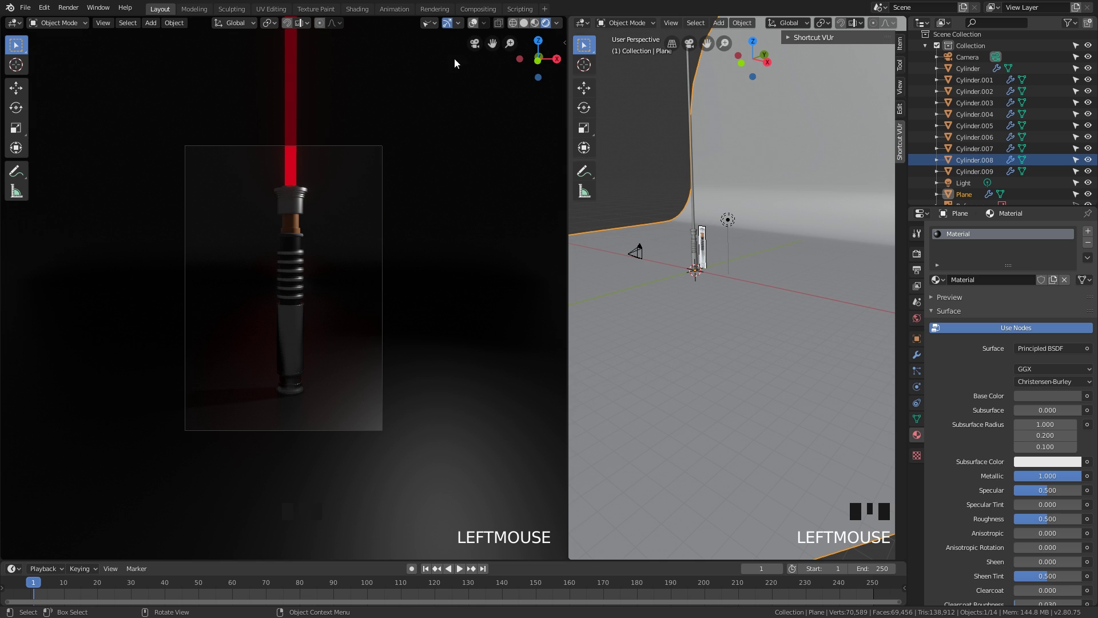
{"action": "left_click", "coordinate": [534, 28]}
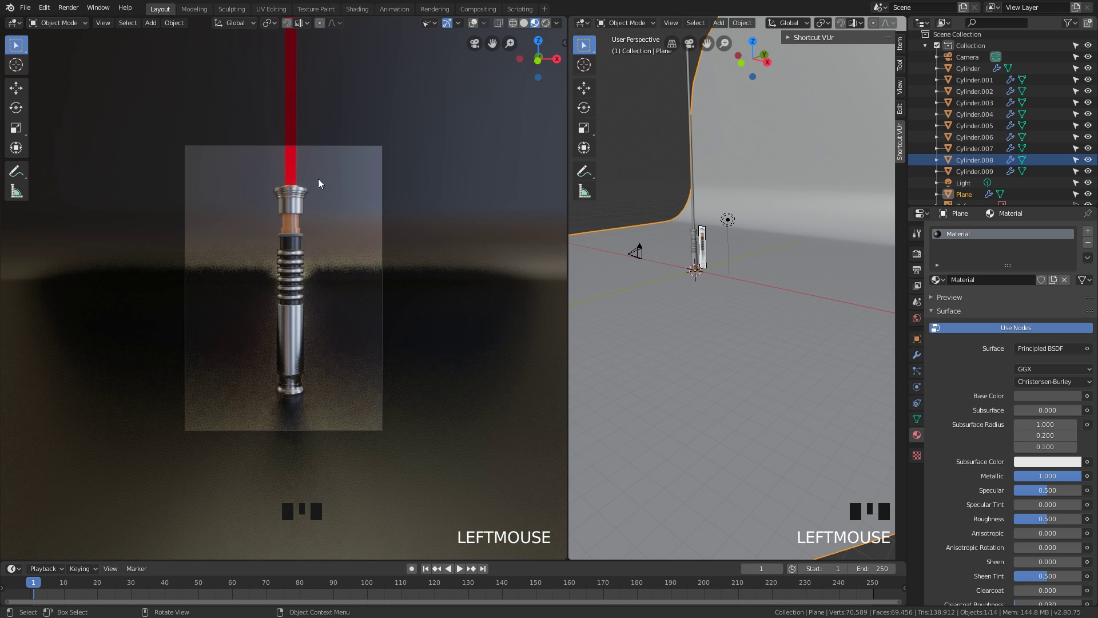
{"action": "left_click", "coordinate": [548, 23]}
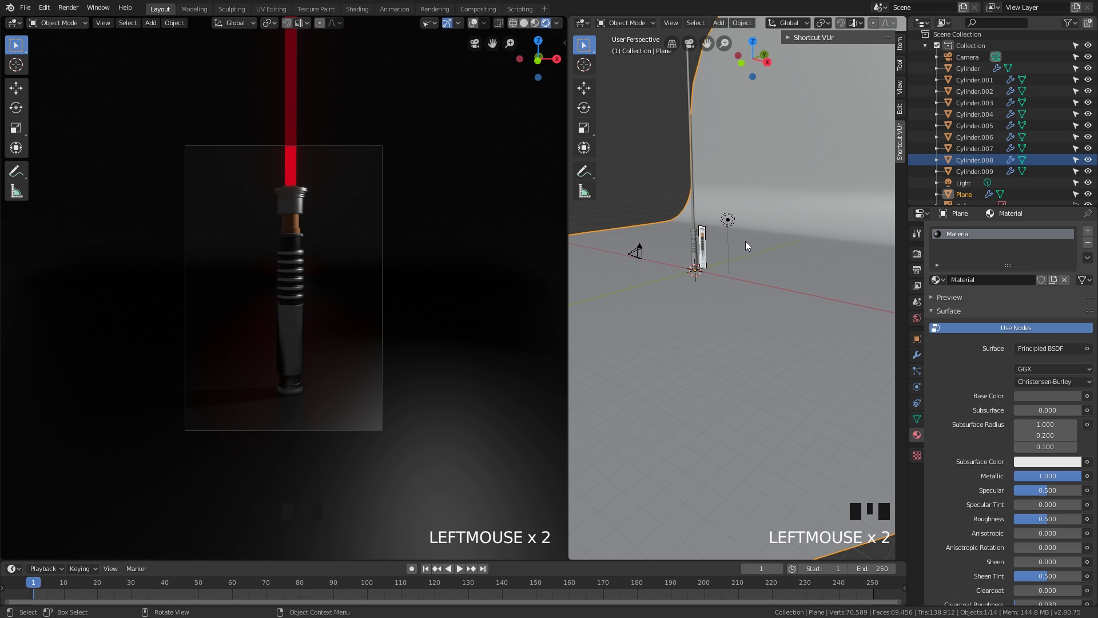
Select the blade and raise its emission colour to a bright red so it lights the hilt and backdrop.
{"action": "left_click_drag", "start_coordinate": [741, 244], "coordinate": [657, 260]}
{"action": "scroll", "scroll_direction": "up", "scroll_amount": 3}
{"action": "left_click_drag", "start_coordinate": [642, 260], "coordinate": [742, 279]}
{"action": "scroll", "scroll_direction": "up", "scroll_amount": 3}
{"action": "left_click", "coordinate": [747, 270]}
{"action": "left_click_drag", "start_coordinate": [742, 282], "coordinate": [771, 259]}
{"action": "scroll", "scroll_direction": "up", "scroll_amount": 3}
{"action": "left_click_drag", "start_coordinate": [778, 261], "coordinate": [1043, 345]}
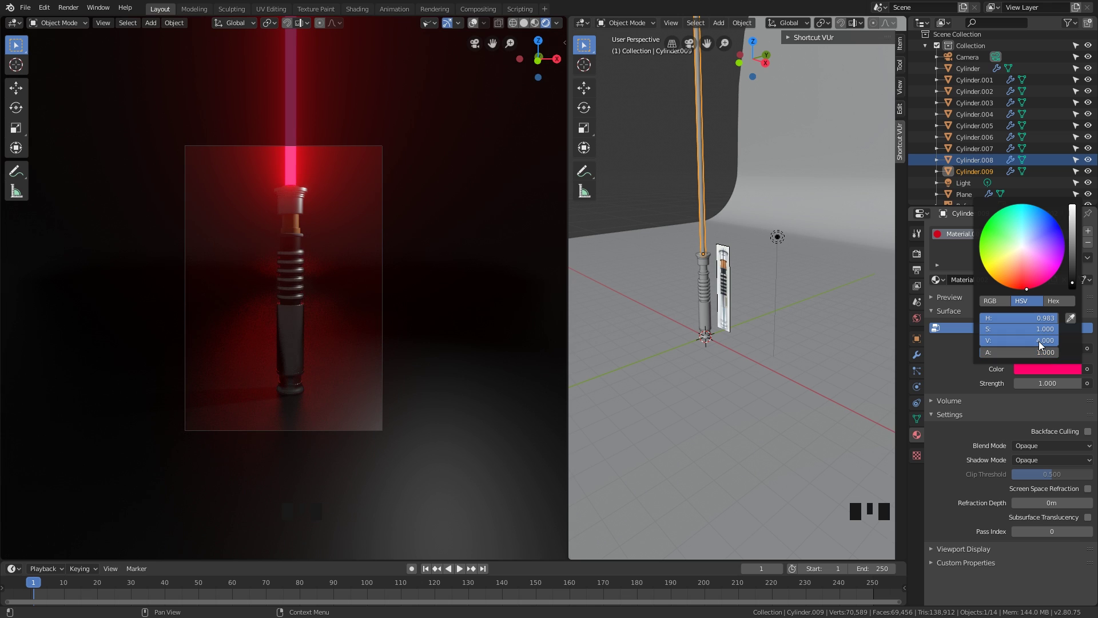
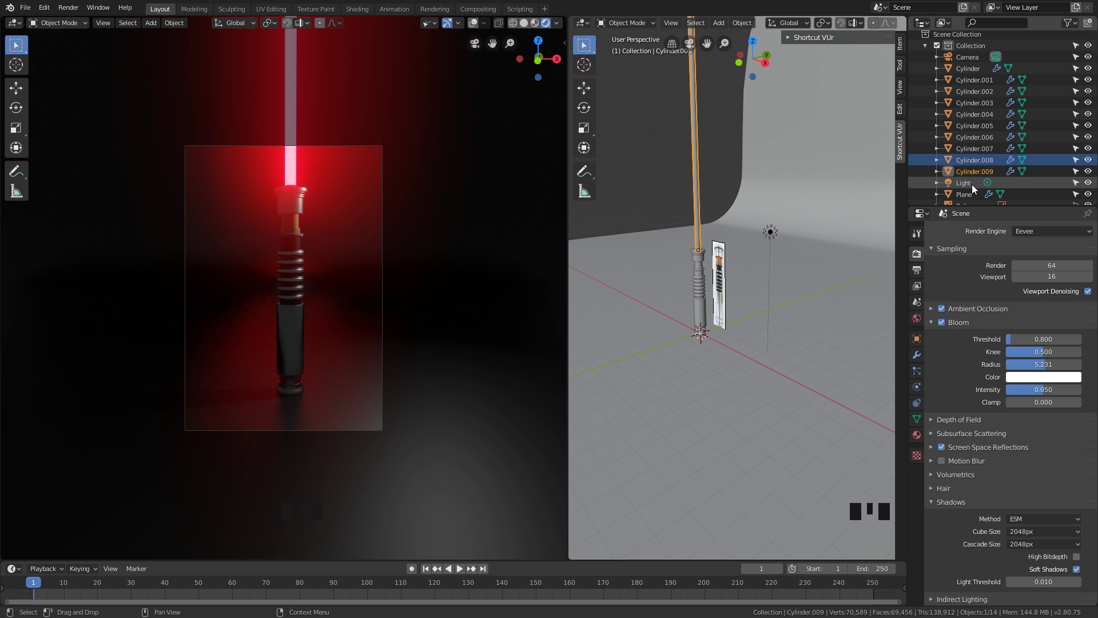
Select the scene light and make it a 1000 W Area light in its Object Data settings.
{"action": "left_click", "coordinate": [977, 187]}
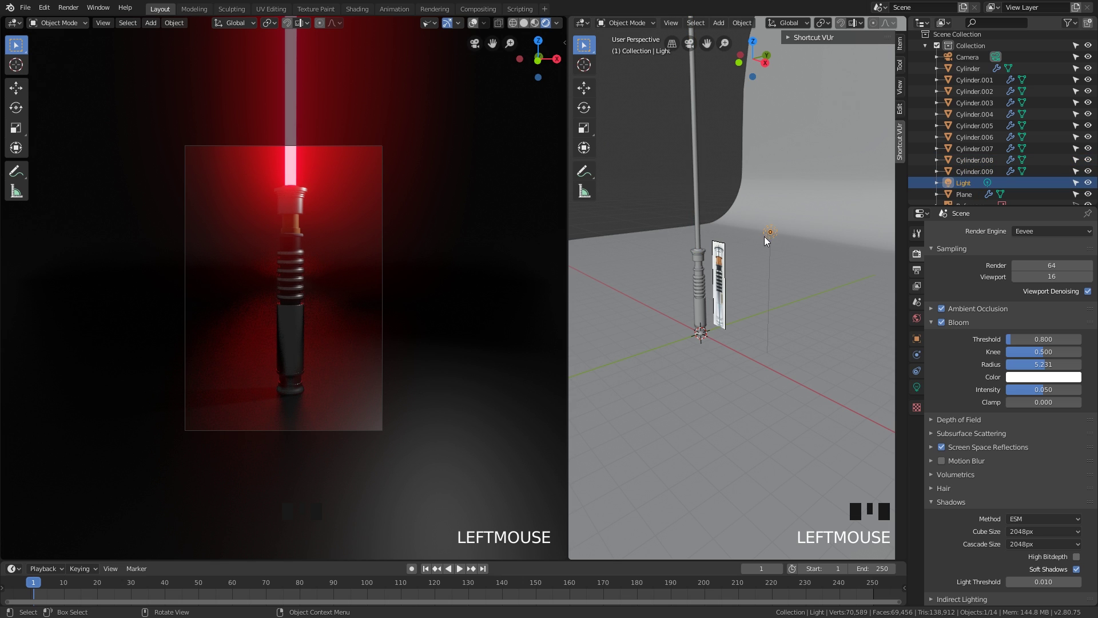
{"action": "left_click_drag", "start_coordinate": [755, 242], "coordinate": [1073, 283]}
{"action": "left_click", "coordinate": [1073, 282]}
{"action": "left_click_drag", "start_coordinate": [705, 294], "coordinate": [751, 281]}
{"action": "scroll", "scroll_direction": "up", "scroll_amount": 3}
{"action": "scroll", "scroll_direction": "up", "scroll_amount": 3}
{"action": "scroll", "scroll_direction": "up", "scroll_amount": 3}
Orbit and zoom around the lightsaber to view the area light standing beside the hilt.
{"action": "left_click_drag", "start_coordinate": [737, 304], "coordinate": [739, 255]}
{"action": "scroll", "scroll_direction": "up", "scroll_amount": 3}
{"action": "scroll", "scroll_direction": "up", "scroll_amount": 3}
{"action": "left_click_drag", "start_coordinate": [707, 243], "coordinate": [835, 275]}
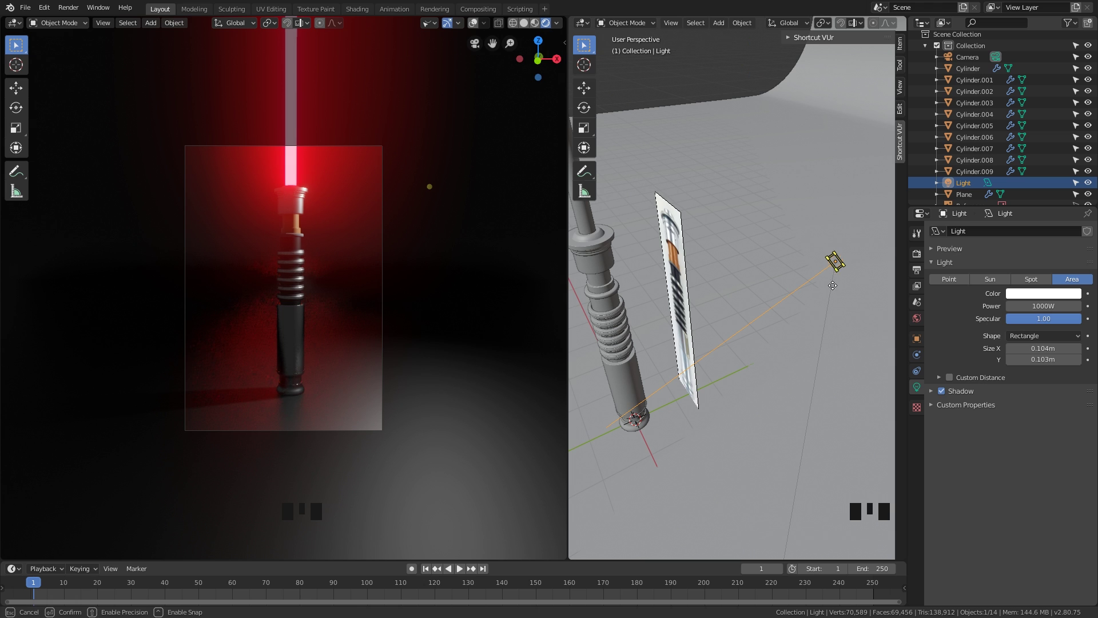
Enlarge the area light to about 1.94 × 4.28 m and raise its power to brightly light the hilt.
{"action": "scroll", "scroll_direction": "down", "scroll_amount": 3}
{"action": "left_click_drag", "start_coordinate": [747, 386], "coordinate": [686, 330]}
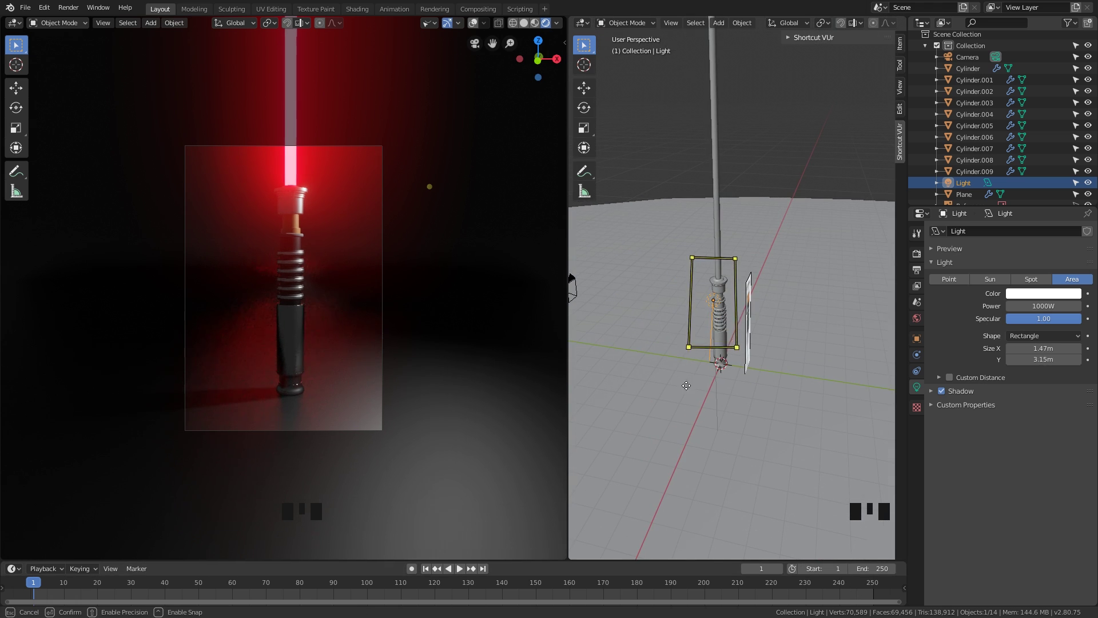
{"action": "left_click_drag", "start_coordinate": [746, 357], "coordinate": [993, 338]}
{"action": "left_click_drag", "start_coordinate": [993, 338], "coordinate": [731, 289]}
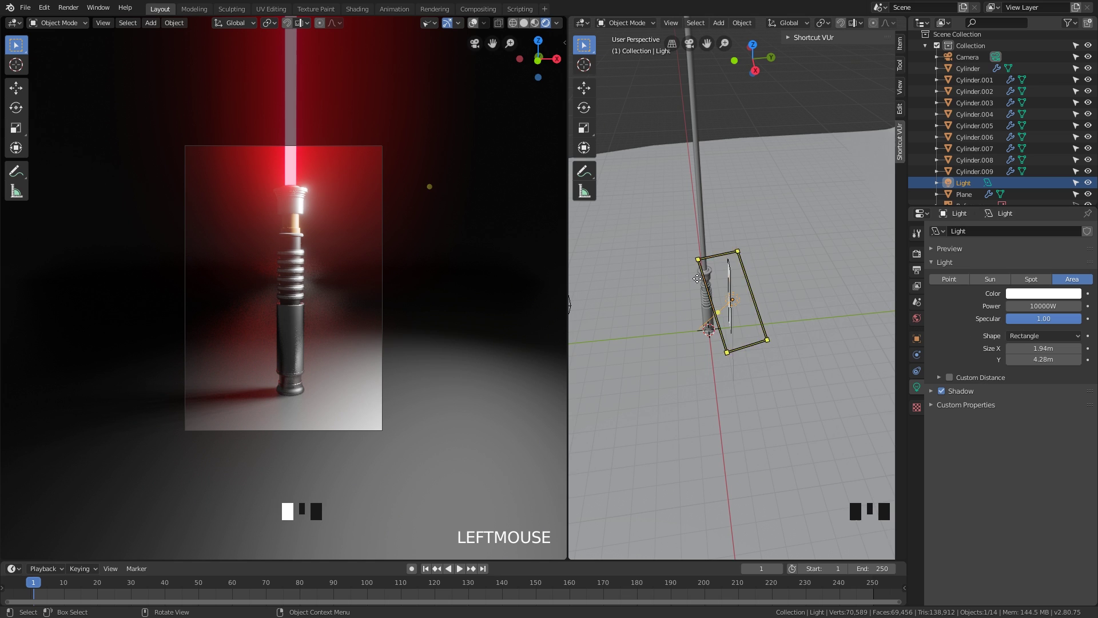
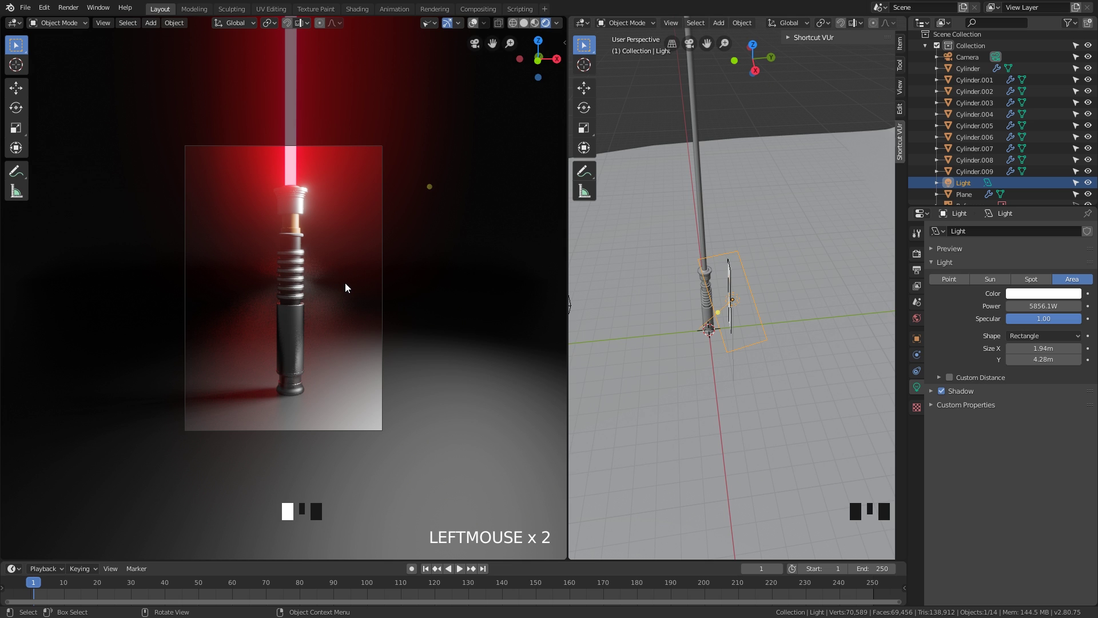
Move and rotate the area light so it aims at the lightsaber from one side.
{"action": "left_click_drag", "start_coordinate": [707, 290], "coordinate": [831, 277]}
{"action": "left_click", "coordinate": [734, 287]}
{"action": "key", "text": "g"}
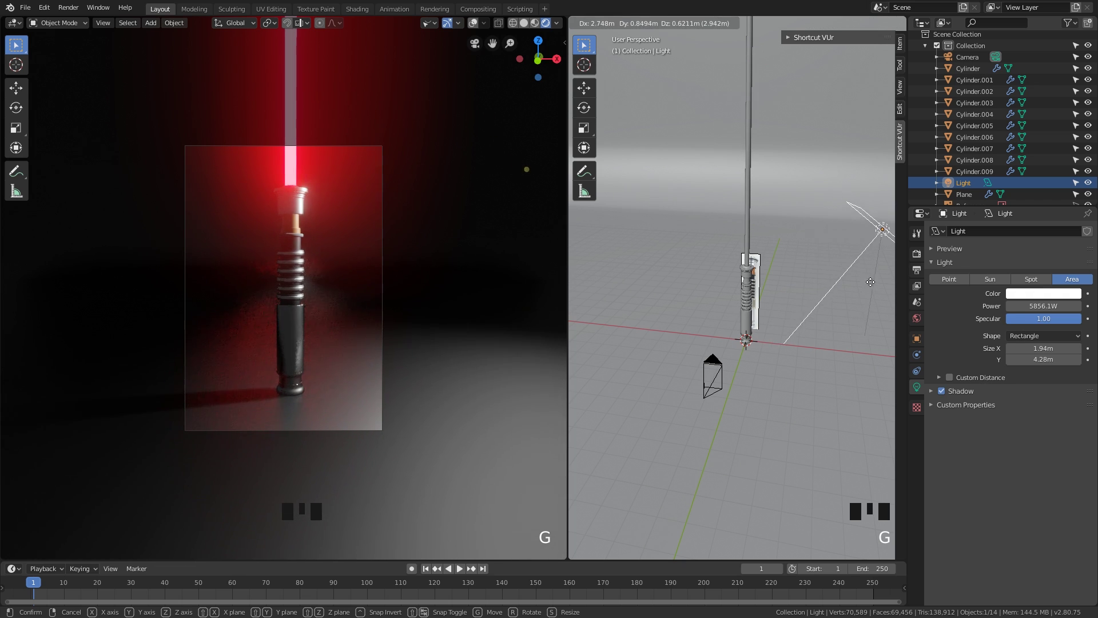
{"action": "key", "text": "r"}
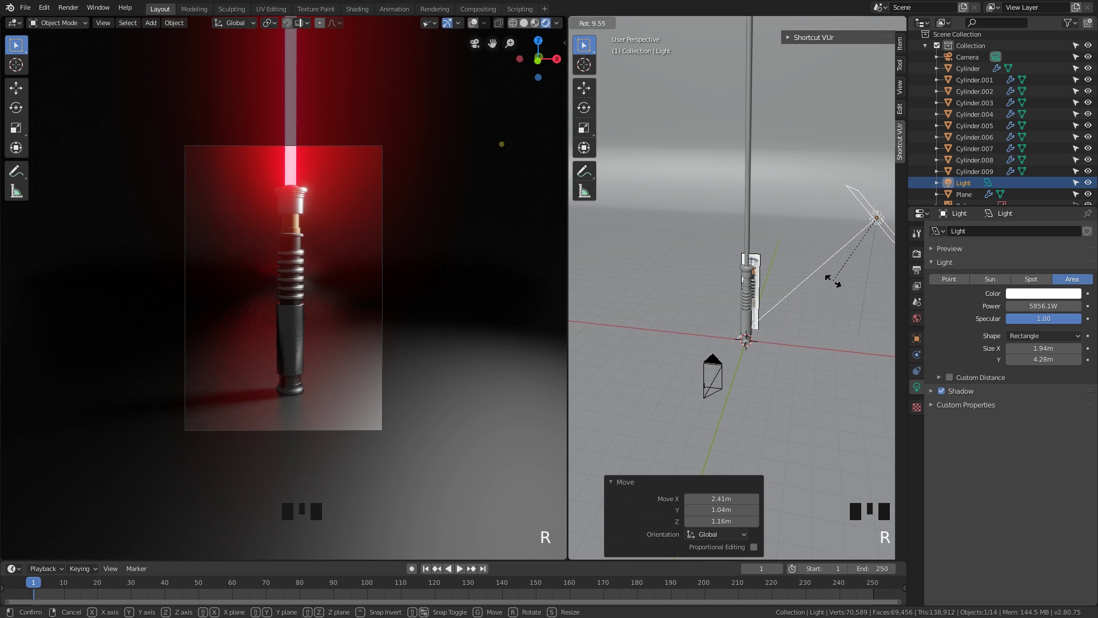
{"action": "left_click_drag", "start_coordinate": [816, 294], "coordinate": [824, 278]}
Duplicate the area light as Light.001 and aim the copy at the saber from the opposite side.
{"action": "key", "text": "shift+d"}
{"action": "left_click_drag", "start_coordinate": [631, 290], "coordinate": [747, 317]}
{"action": "key", "text": "shift+t"}
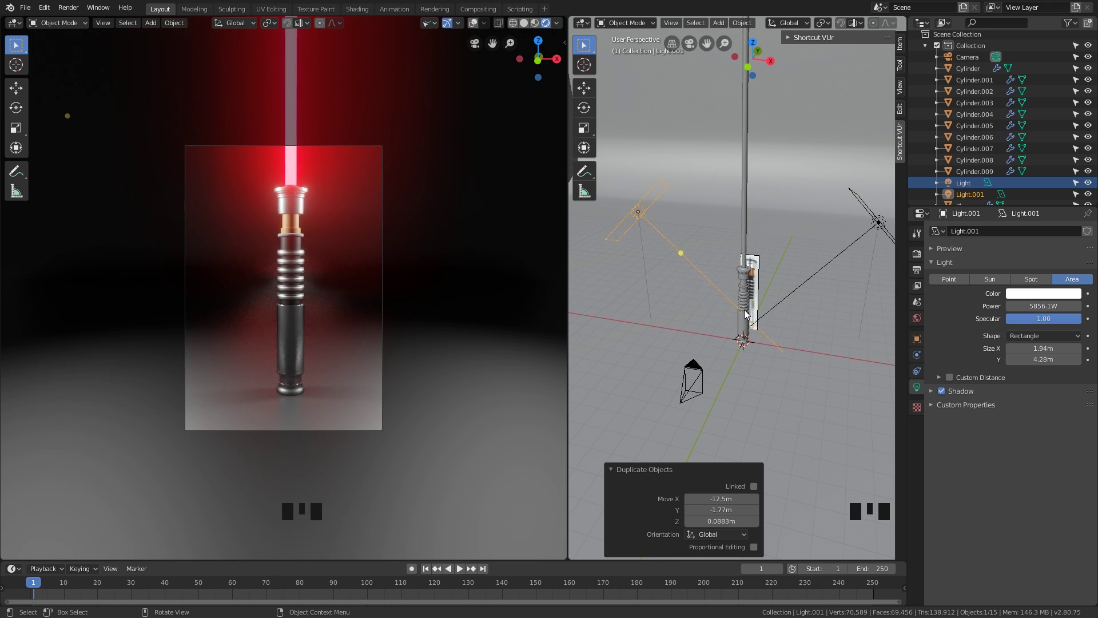
Rotate Light.001 toward the saber and give it a pale pink colour.
{"action": "left_click_drag", "start_coordinate": [743, 286], "coordinate": [769, 293]}
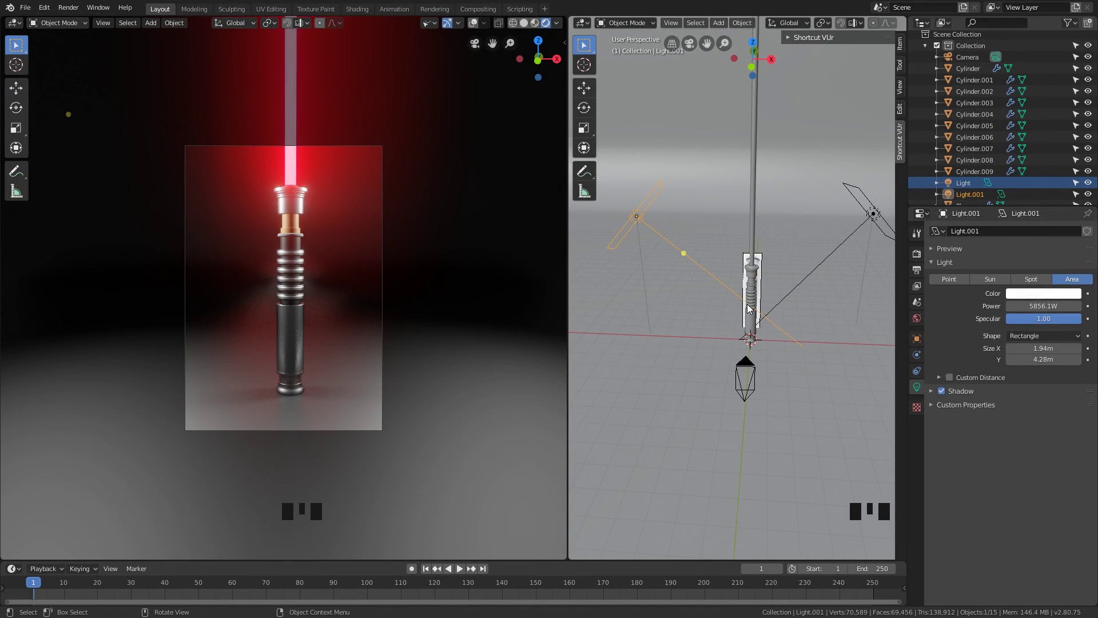
{"action": "key", "text": "r"}
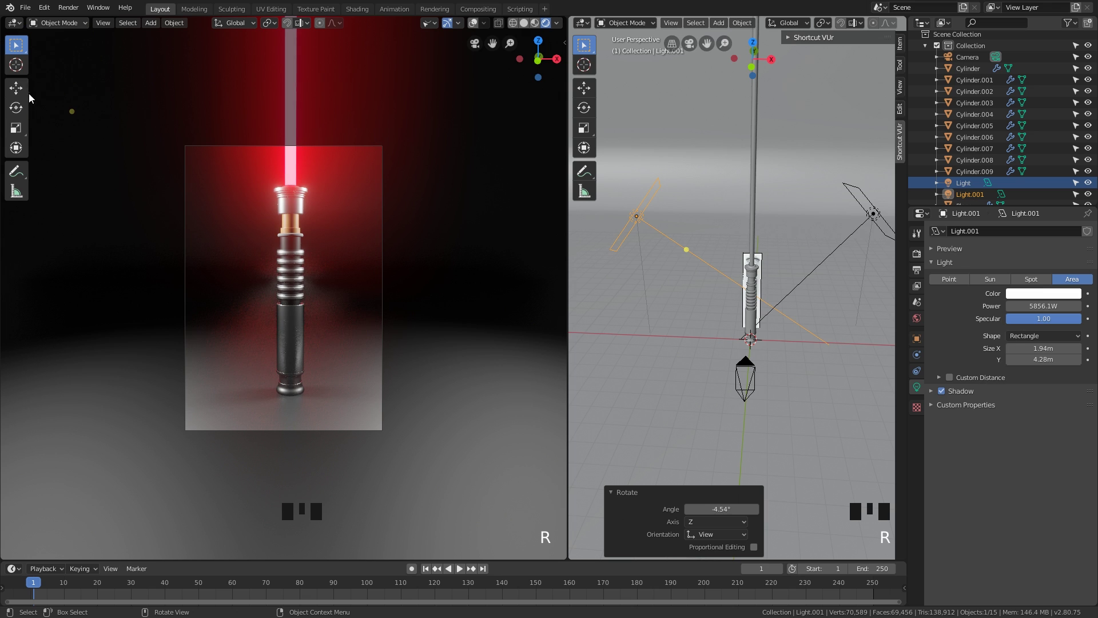
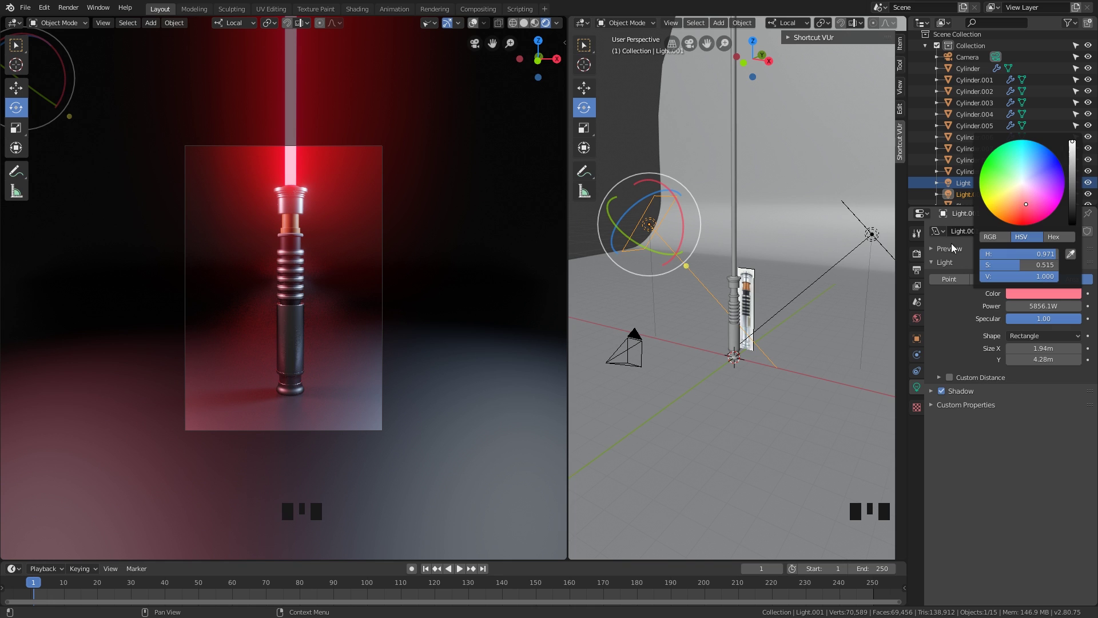
Set the other area light's colour to light blue, opposite the stronger pink-red light.
{"action": "left_click", "coordinate": [875, 243]}
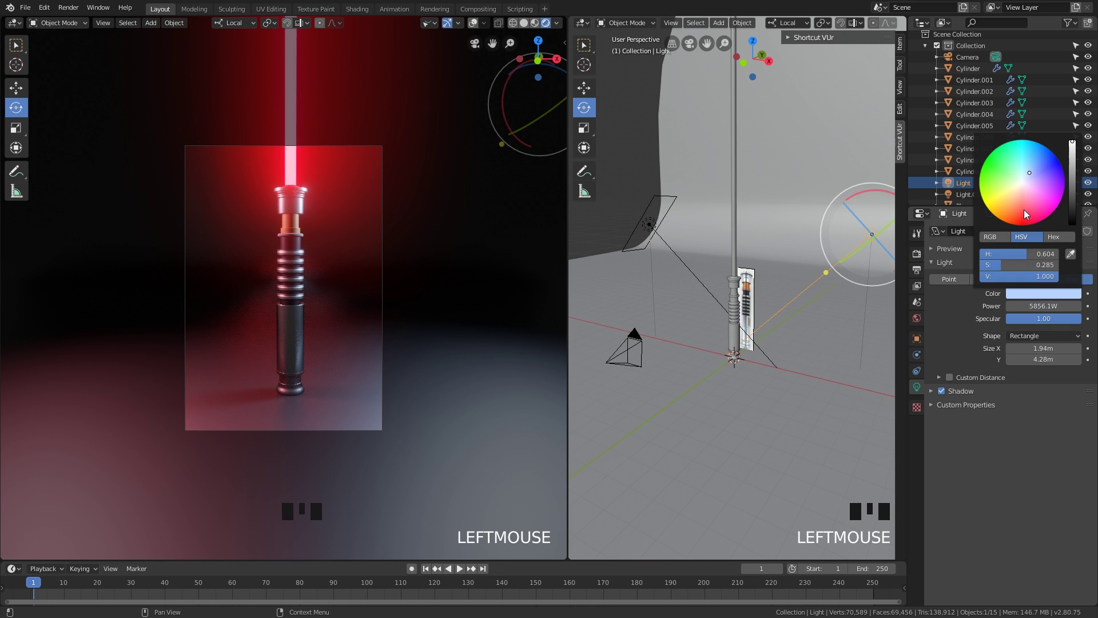
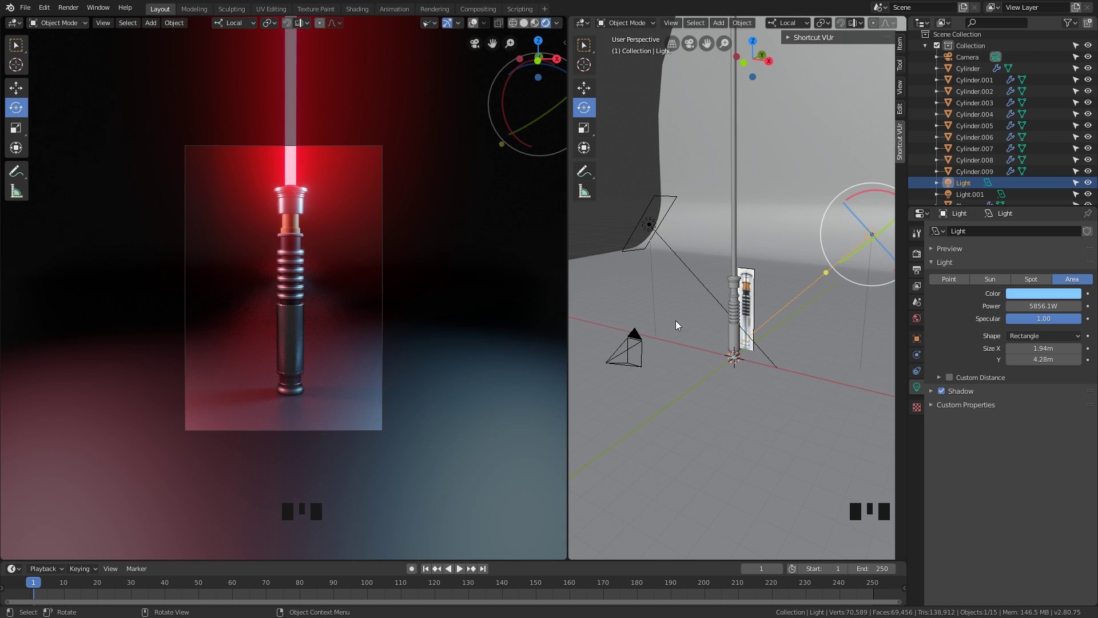
{"action": "left_click_drag", "start_coordinate": [790, 368], "coordinate": [790, 369]}
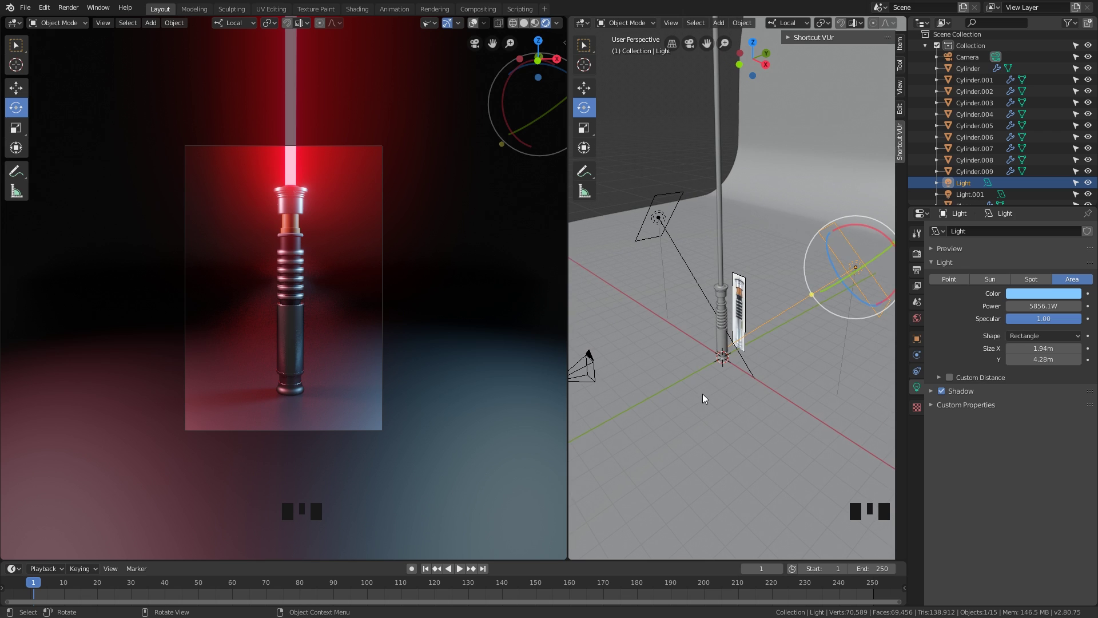
Darken the floor plane's Principled BSDF Base Color so the light streaks show.
{"action": "left_click", "coordinate": [704, 398]}
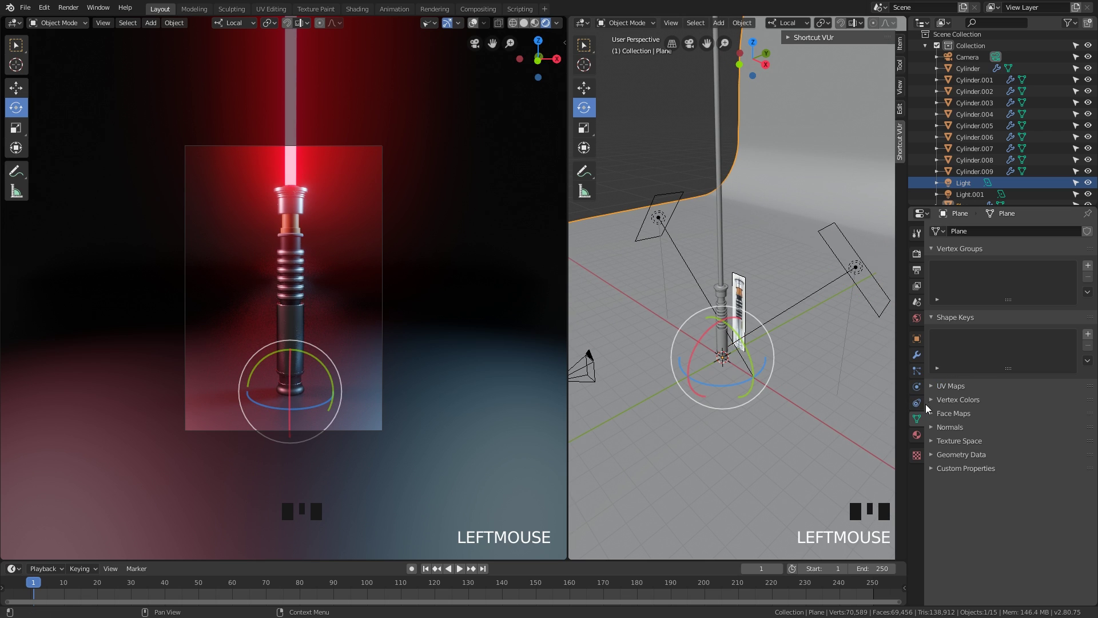
{"action": "left_click", "coordinate": [699, 358]}
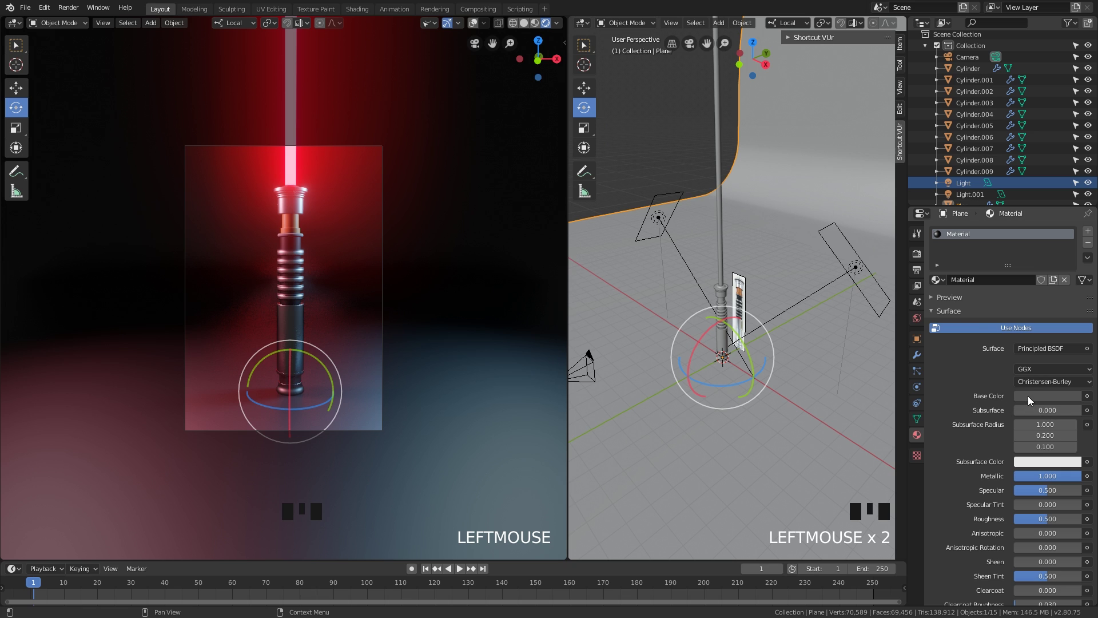
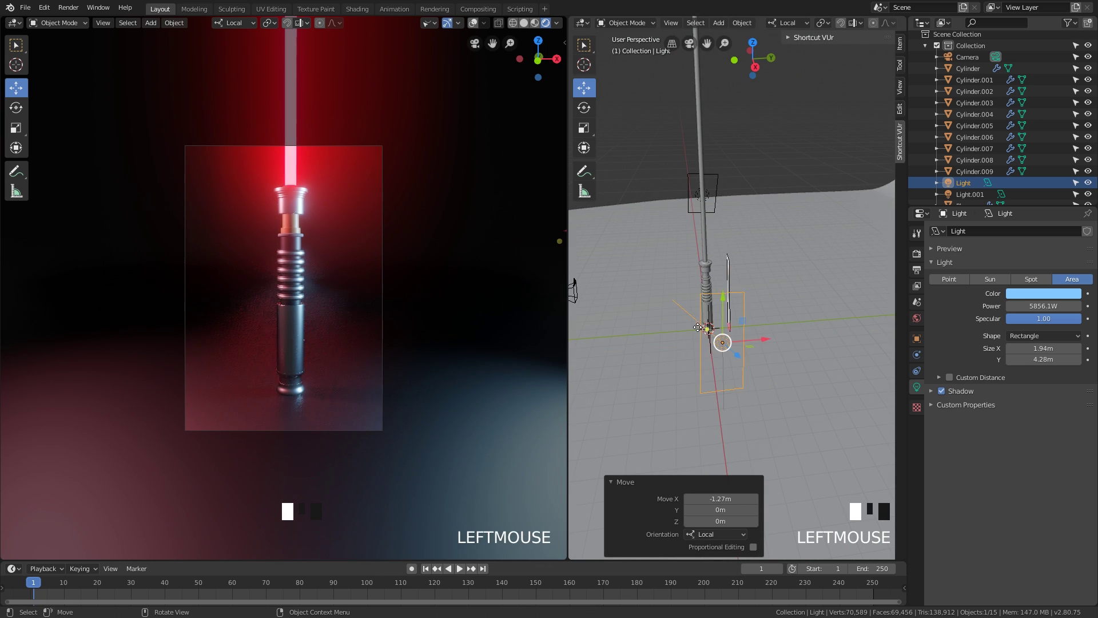
Make Cylinder.004's metalBright material Metallic 1.0 with Roughness 0.142, overlays hidden.
{"action": "left_click_drag", "start_coordinate": [712, 318], "coordinate": [715, 331]}
{"action": "scroll", "scroll_direction": "up", "scroll_amount": 3}
{"action": "left_click", "coordinate": [715, 332]}
{"action": "key", "text": "q"}
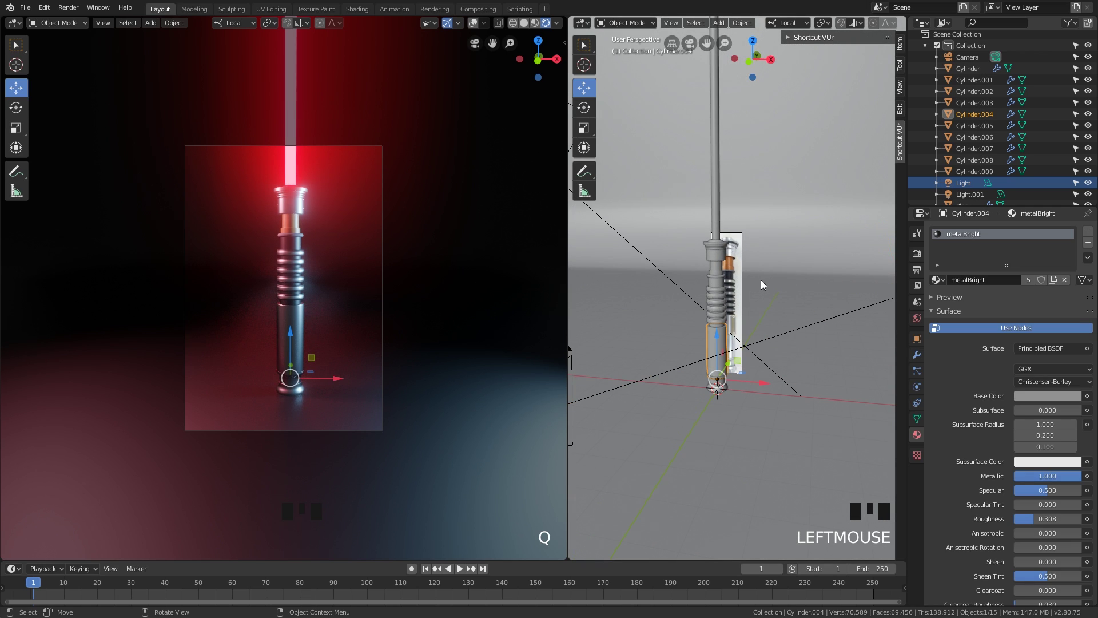
{"action": "key", "text": "q"}
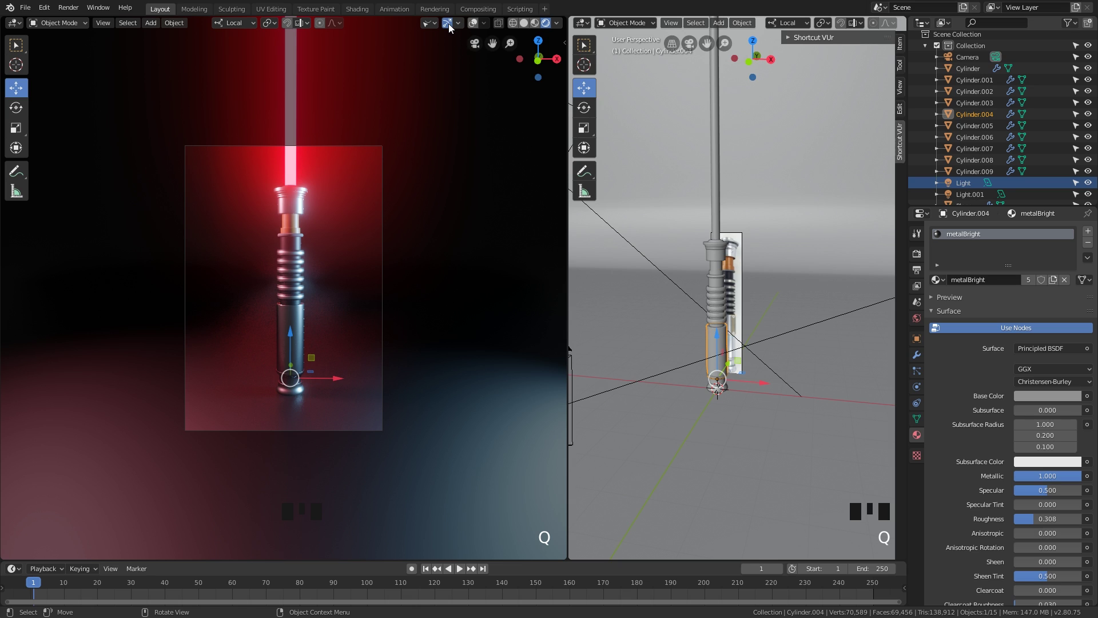
{"action": "left_click", "coordinate": [449, 25]}
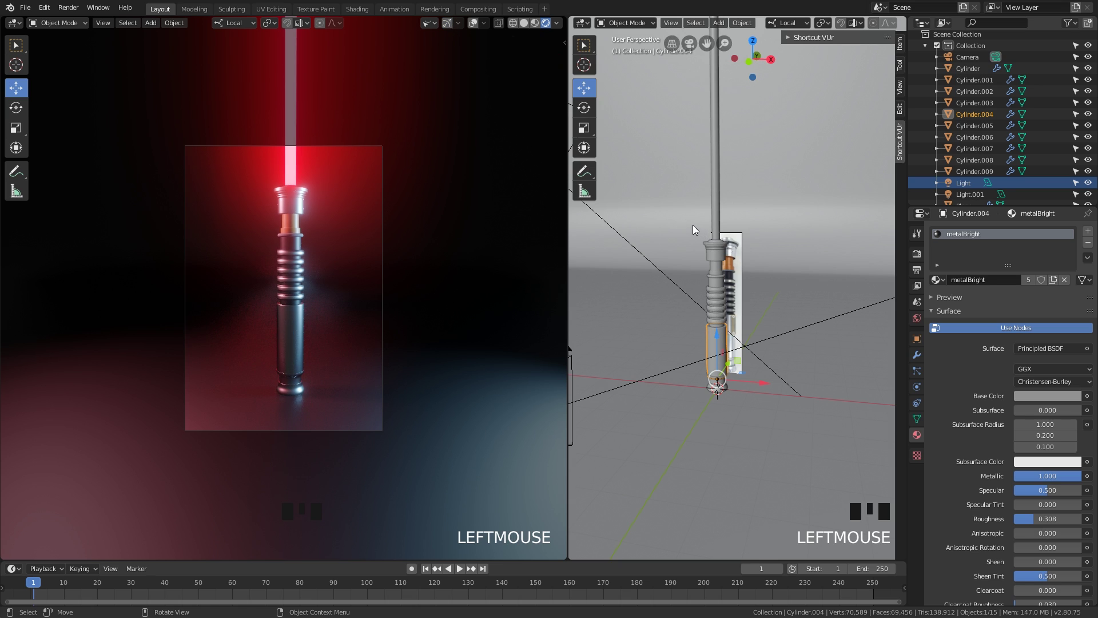
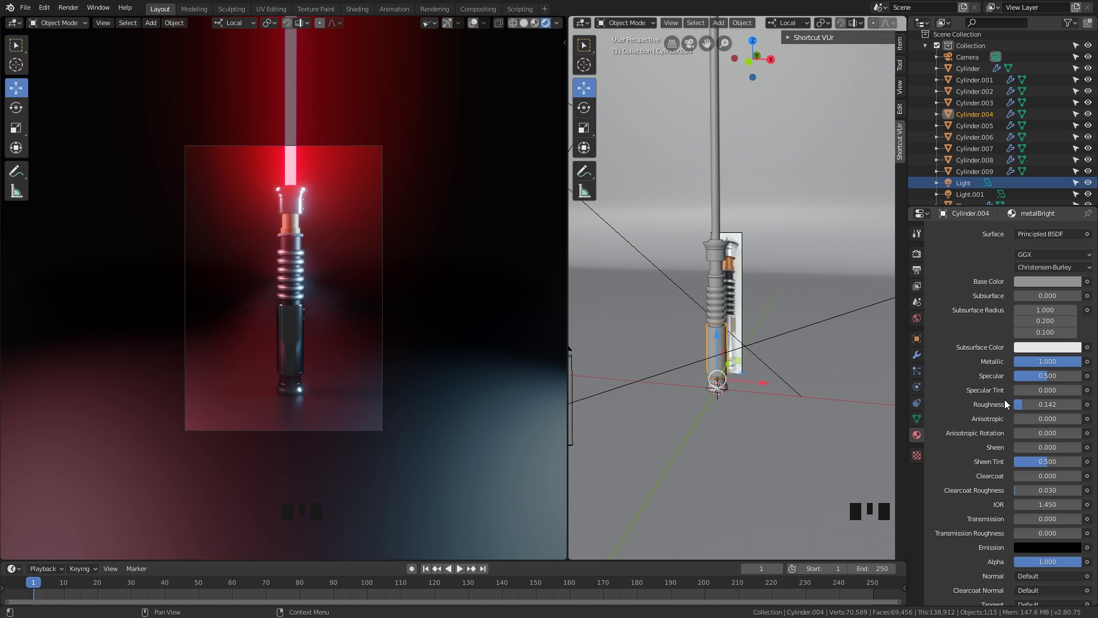
Review the Eevee Bloom settings in Render Properties, then switch the engine to Cycles.
{"action": "scroll", "scroll_direction": "up", "scroll_amount": 3}
{"action": "scroll", "scroll_direction": "up", "scroll_amount": 3}
{"action": "left_click_drag", "start_coordinate": [710, 309], "coordinate": [735, 286]}
{"action": "scroll", "scroll_direction": "down", "scroll_amount": 3}
{"action": "left_click_drag", "start_coordinate": [735, 290], "coordinate": [1023, 273]}
{"action": "left_click", "coordinate": [1024, 272]}
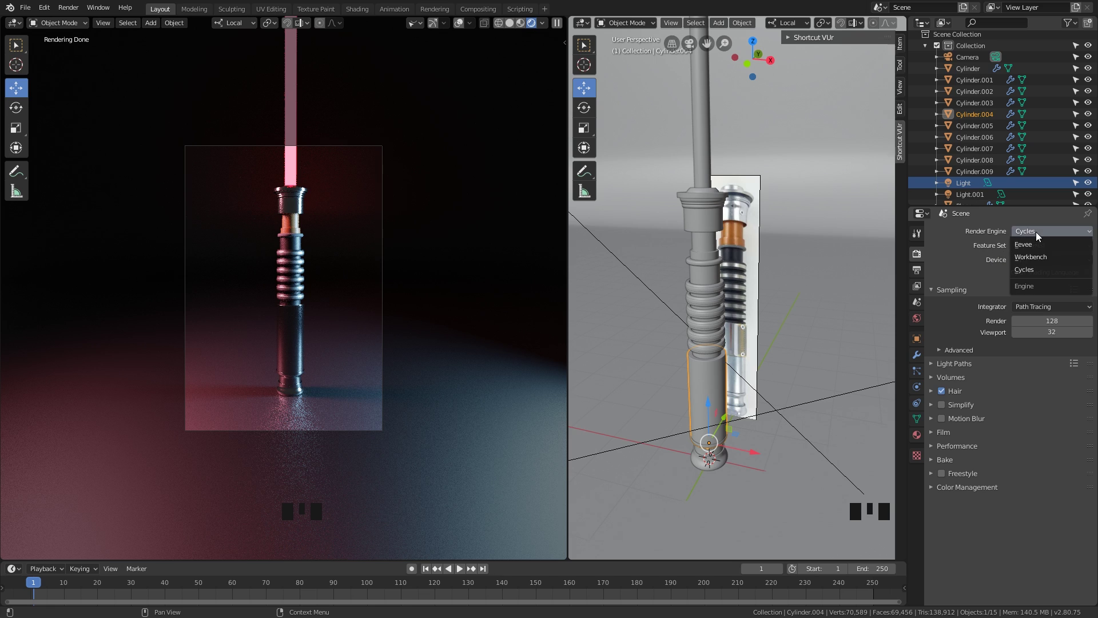
Render the frame in Eevee into a render slot, then render again with Cycles for comparison.
{"action": "left_click_drag", "start_coordinate": [1031, 247], "coordinate": [432, 310]}
{"action": "key", "text": "F12"}
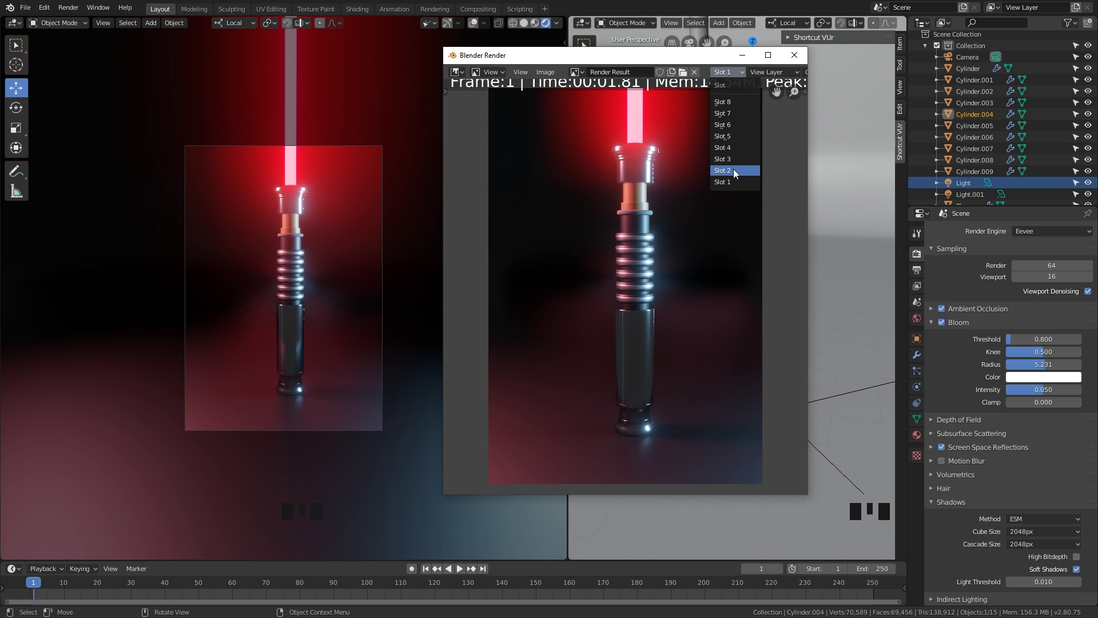
{"action": "left_click_drag", "start_coordinate": [1030, 270], "coordinate": [699, 219]}
{"action": "key", "text": "F12"}
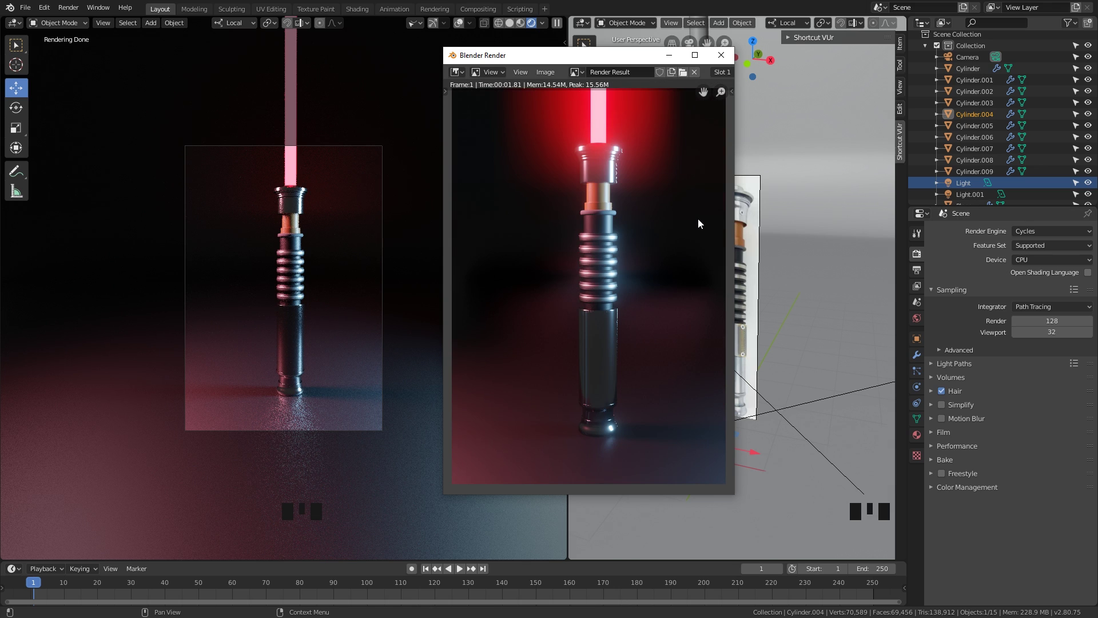